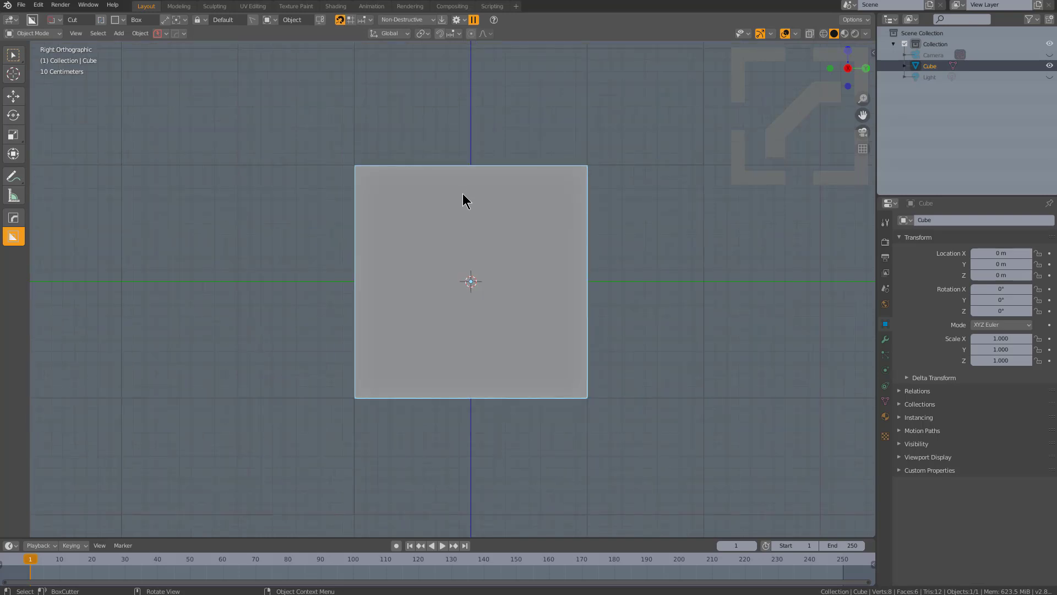
# Add a new Text object and move it along X to sit beside the cube.
pyautogui.scroll(-3)
pyautogui.middleClick(484, 316)
pyautogui.press('shift+a')
pyautogui.click(499, 319)
pyautogui.press('g')
pyautogui.press('x')
pyautogui.click(287, 293)
pyautogui.middleClick(289, 299)
pyautogui.scroll(3)
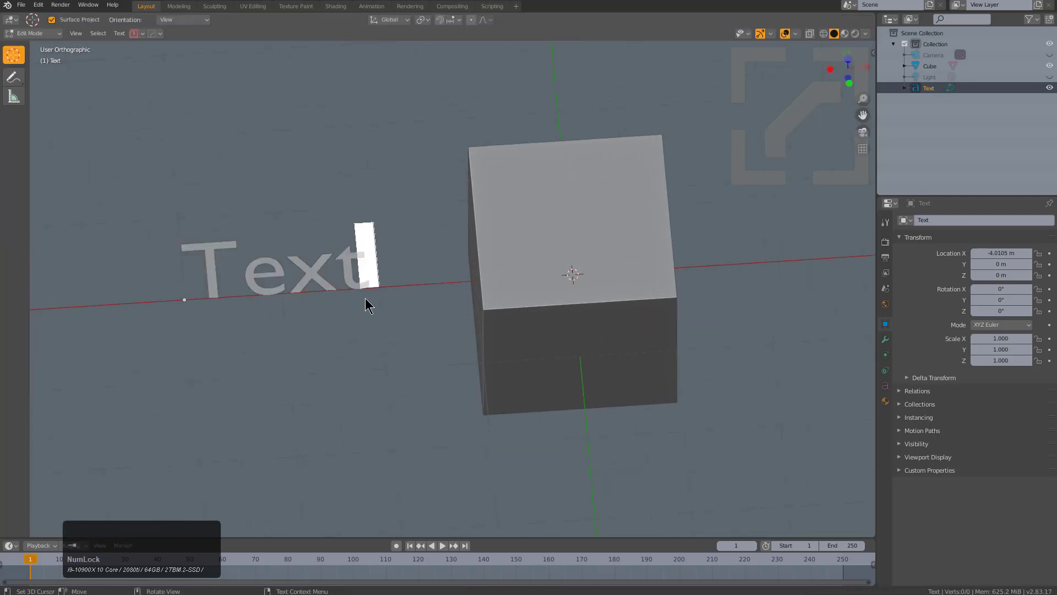
# Edit the text so it spells BOXCUTTER instead of the placeholder word.
pyautogui.press('ctrl+a')
pyautogui.press('shift+b')
pyautogui.press('shift+o')
pyautogui.press('shift+x')
pyautogui.press('shift+c')
pyautogui.press('shift+t')
pyautogui.press('shift+t')
pyautogui.press('shift+e')
pyautogui.press('s')
# Select the cube and start scaling it down along Z into a slab.
pyautogui.click(347, 329)
pyautogui.click(518, 274)
pyautogui.press('s')
pyautogui.press('z')
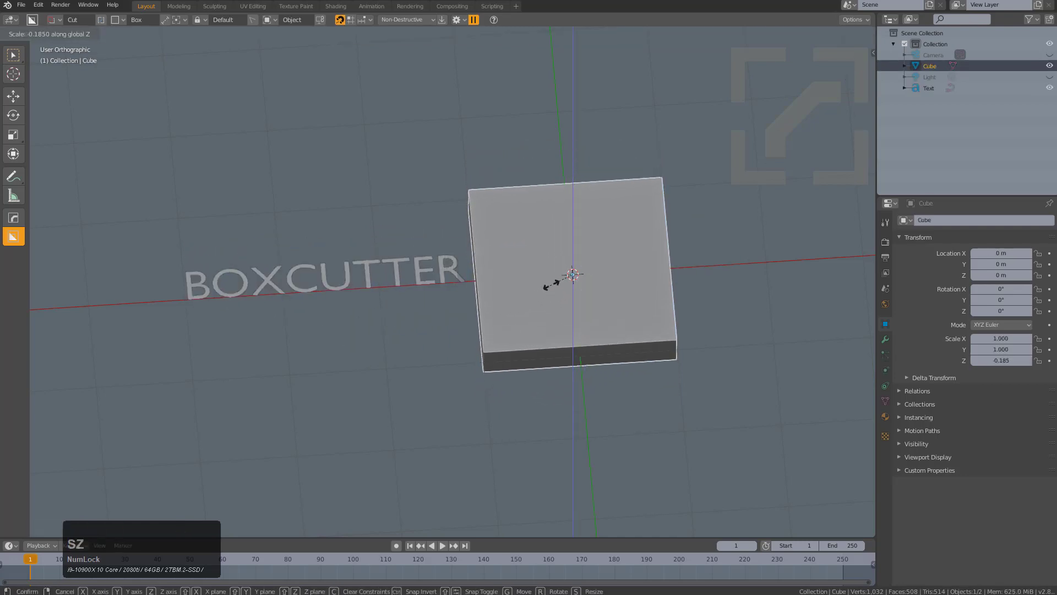
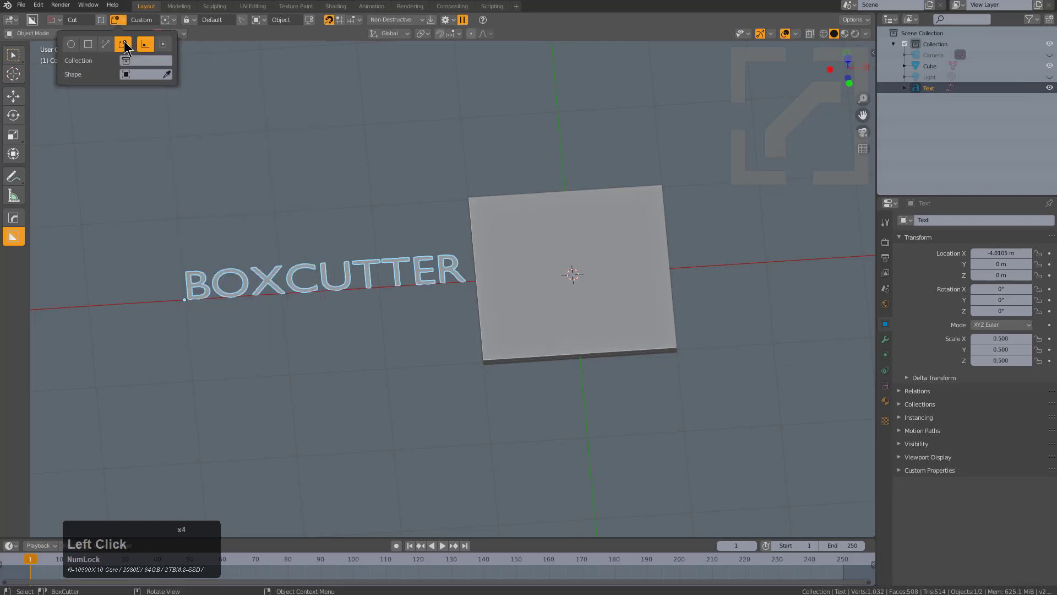
# Set the BOXCUTTER text as BoxCutter's Custom shape and view the slab from the top.
pyautogui.press('c')
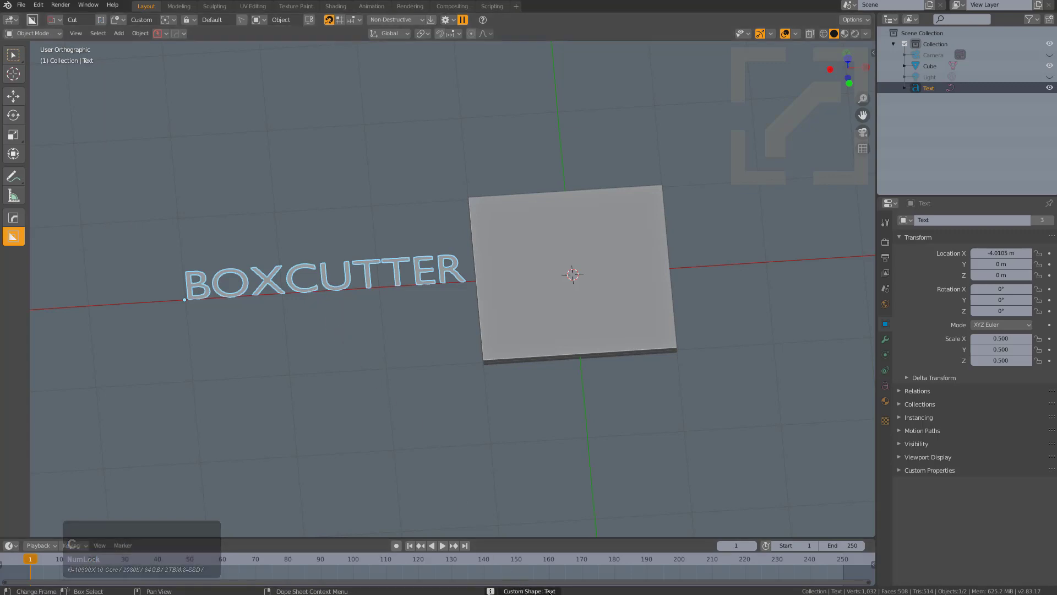
pyautogui.click(515, 244)
pyautogui.press('KP_7')
pyautogui.press('KP_Decimal')
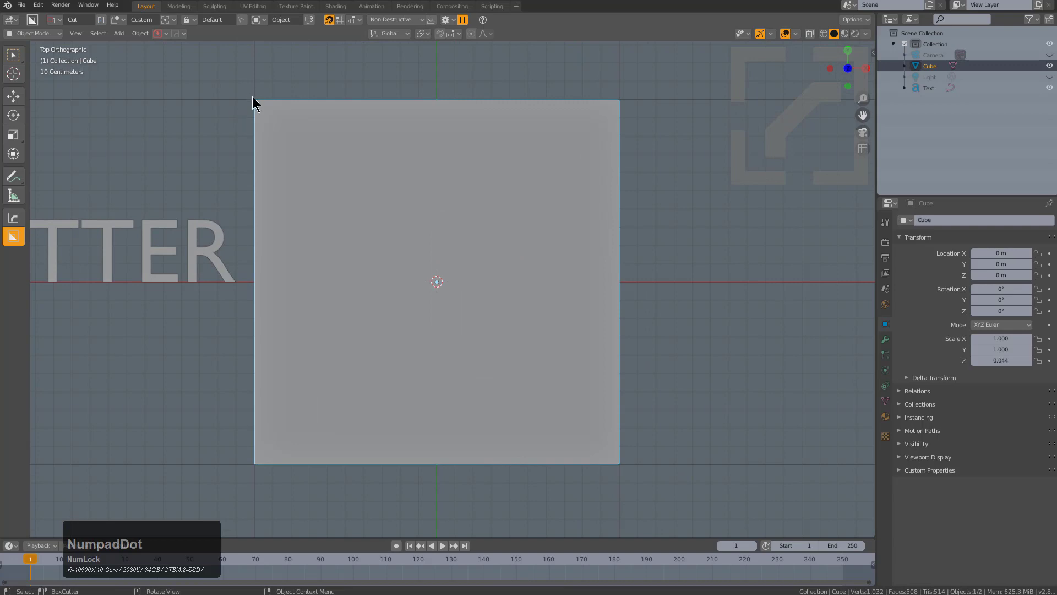
# Cut two rows of BOXCUTTER lettering into the slab near its top edge.
pyautogui.click(36, 39)
pyautogui.press('x')
pyautogui.write('xxx')
pyautogui.click(448, 205)
pyautogui.click(259, 165)
pyautogui.doubleClick(620, 232)
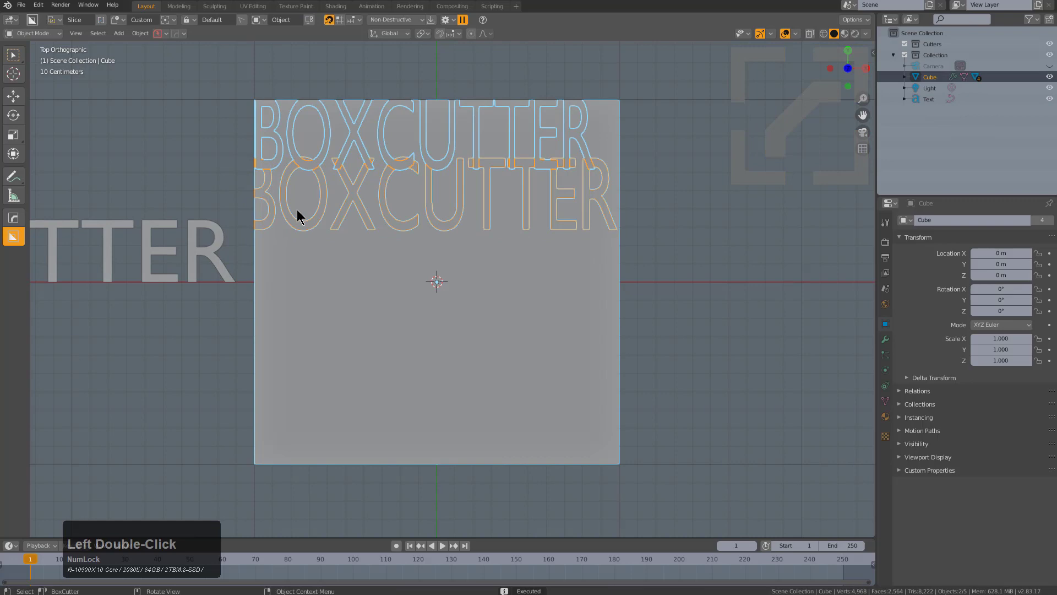
pyautogui.click(307, 210)
pyautogui.doubleClick(631, 287)
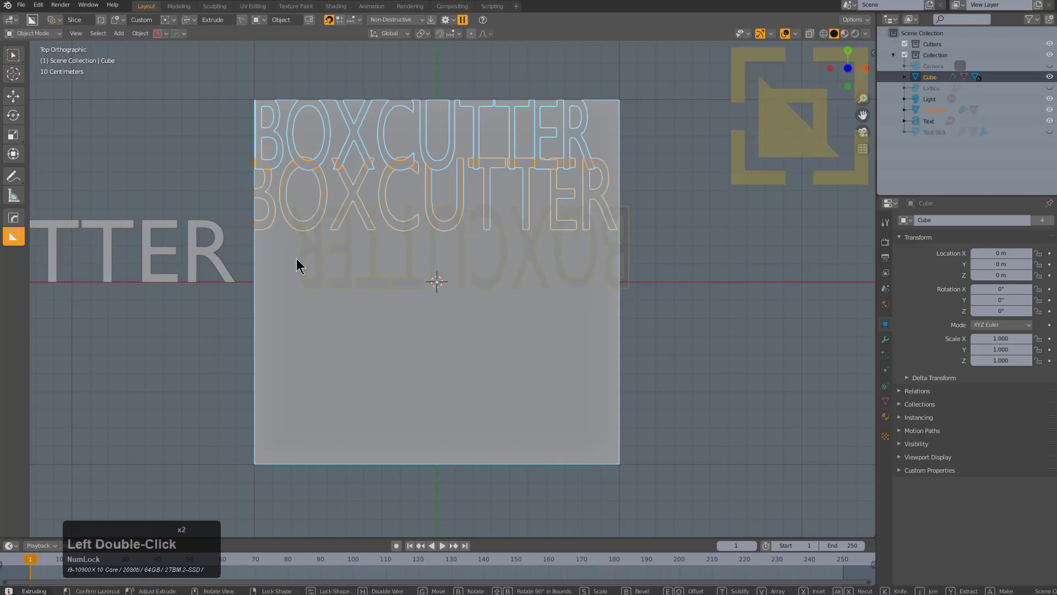
# Cut an upside-down BOXCUTTER row mid-slab and more rows toward the bottom.
pyautogui.click(252, 251)
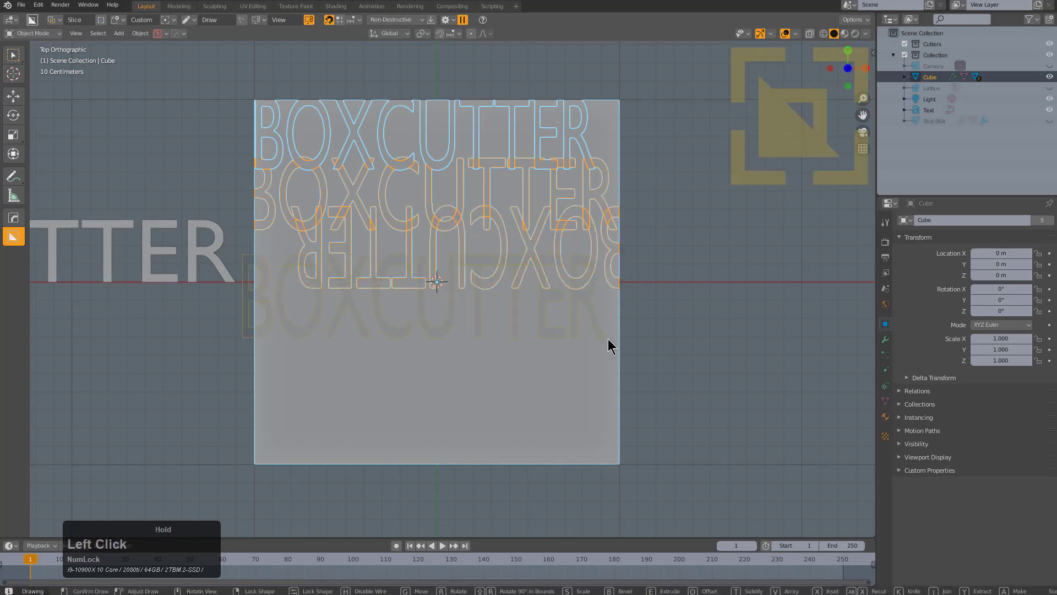
pyautogui.doubleClick(613, 335)
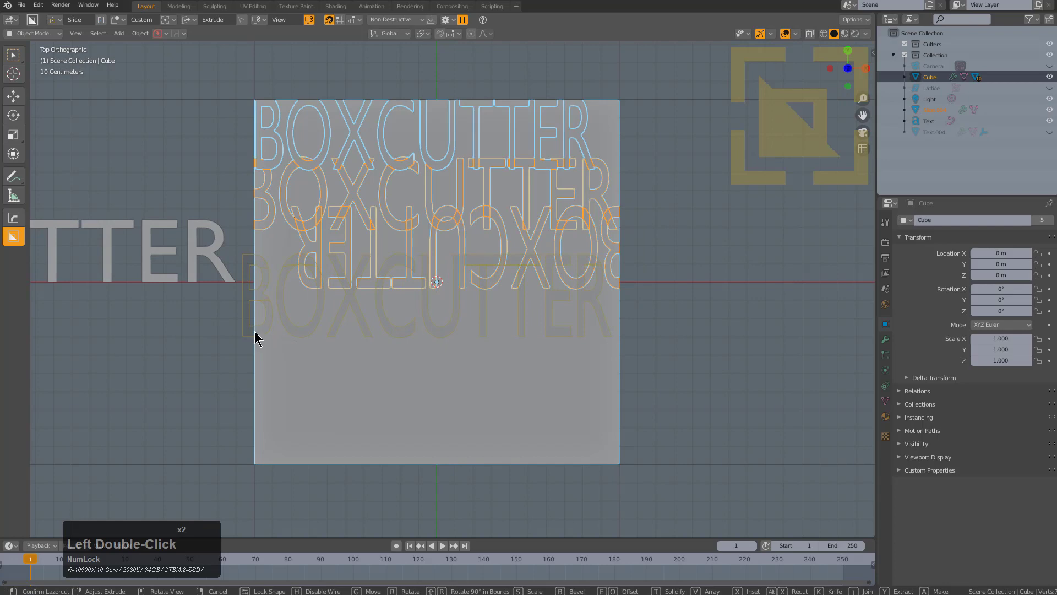
pyautogui.click(279, 333)
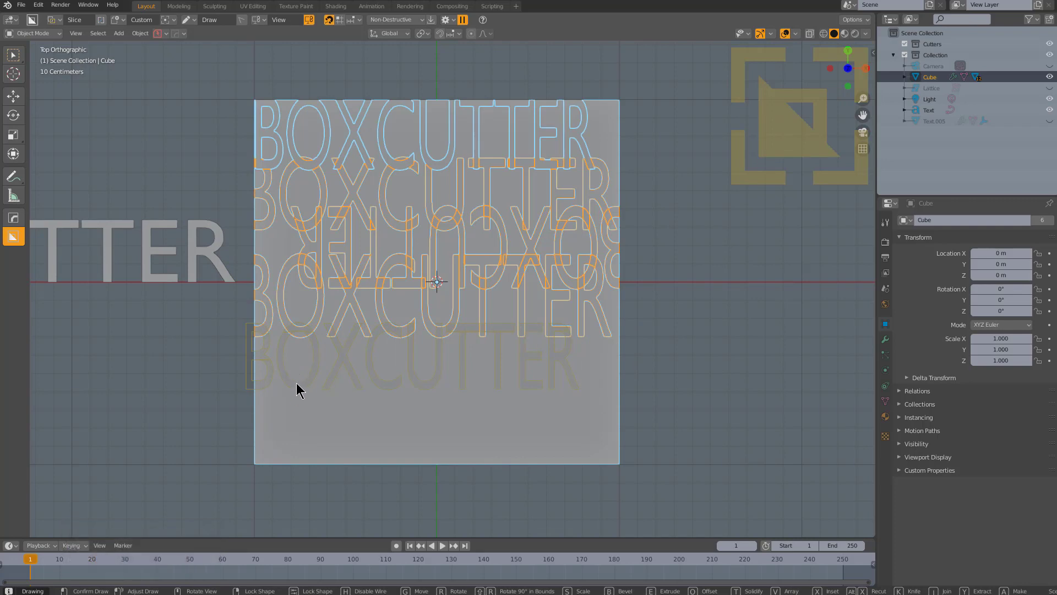
pyautogui.click(290, 351)
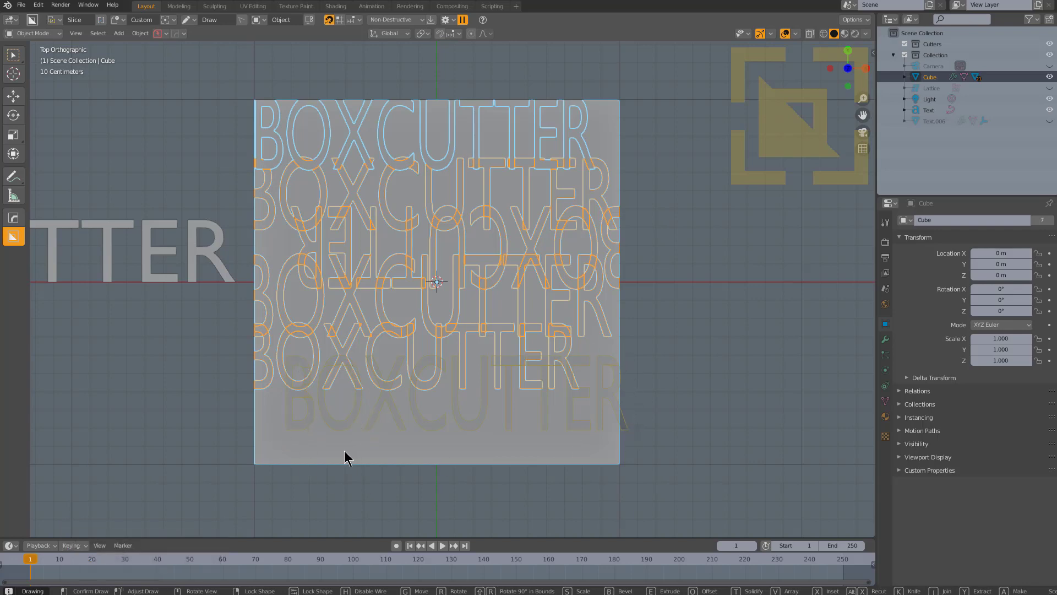
pyautogui.click(347, 448)
pyautogui.click(235, 369)
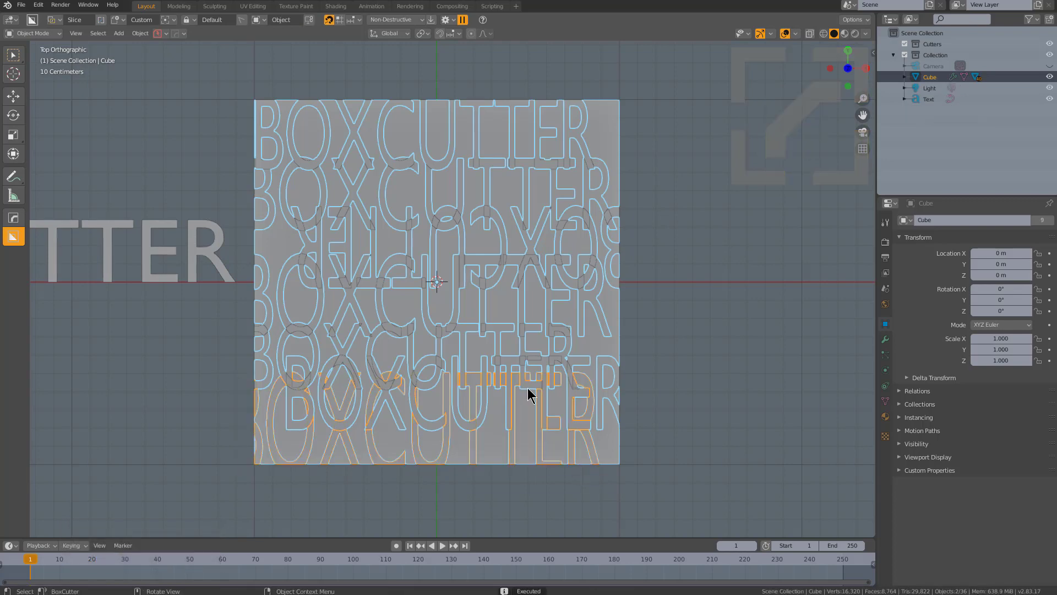
# Cut further BOXCUTTER rows across the middle and along the slab's top.
pyautogui.press('alt+Num_Lock')
pyautogui.press('alt+a')
pyautogui.click(409, 304)
pyautogui.click(255, 248)
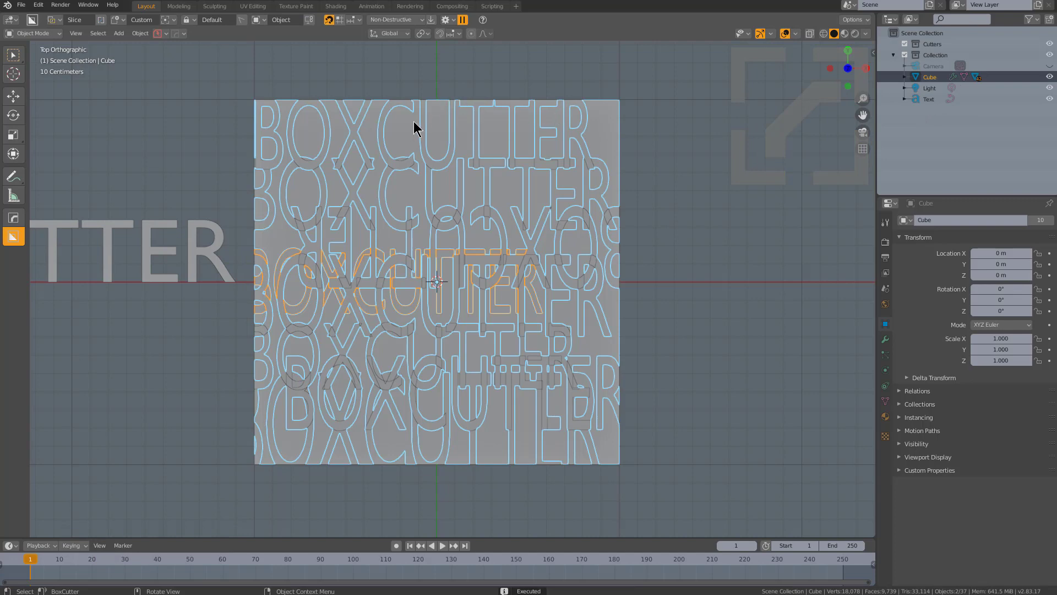
pyautogui.click(411, 125)
pyautogui.click(327, 90)
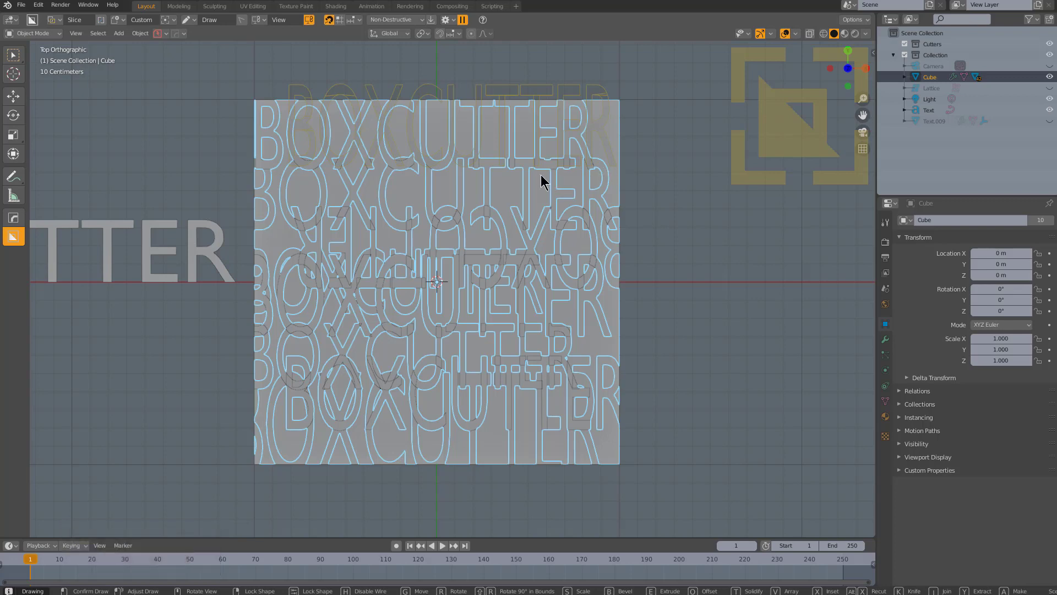
# Add overlapping cuts along the top row, then hide the leftover cutter outlines.
pyautogui.press('alt+Num_Lock')
pyautogui.press('alt+a')
pyautogui.middleClick(515, 213)
pyautogui.click(469, 219)
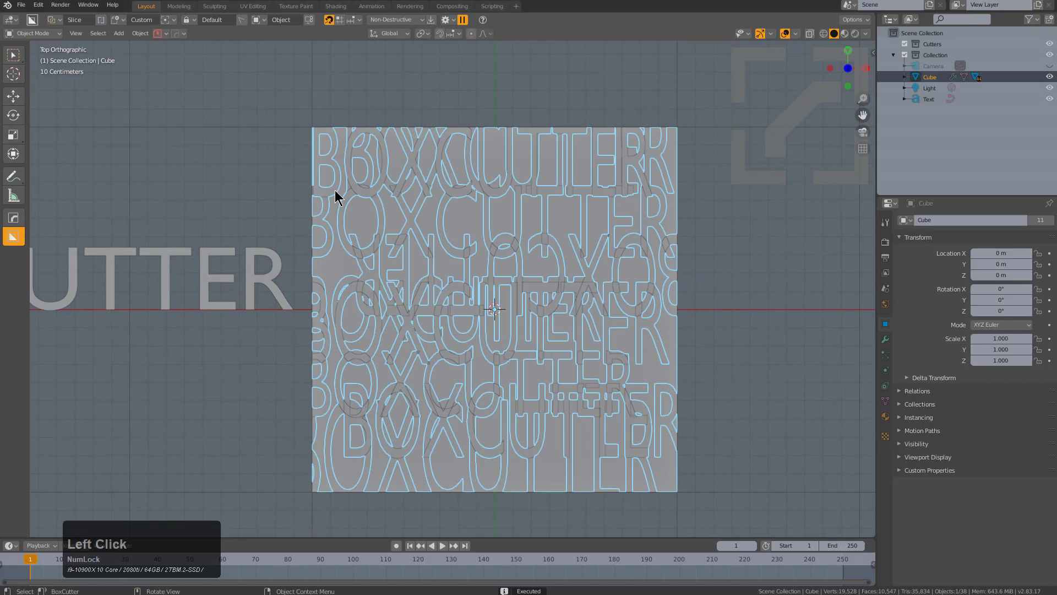
pyautogui.click(347, 186)
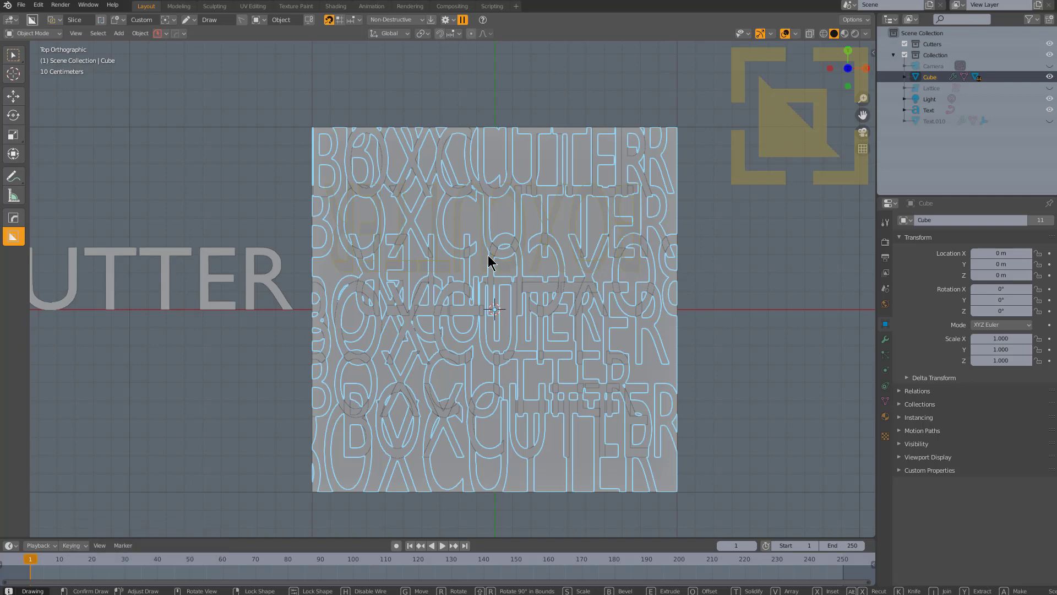
pyautogui.press('alt+Num_Lock')
pyautogui.press('alt+a')
# Select a top-row text cutter and orbit in close to the cut letters.
pyautogui.click(486, 145)
pyautogui.press('q')
pyautogui.click(530, 171)
pyautogui.scroll(-3)
pyautogui.click(531, 175)
pyautogui.middleClick(538, 217)
pyautogui.scroll(3)
pyautogui.middleClick(487, 237)
pyautogui.scroll(3)
pyautogui.middleClick(433, 279)
pyautogui.scroll(3)
# In Edit Mode grab an edge of the letter T and move it, inspecting the cut walls.
pyautogui.press('2')
pyautogui.click(588, 165)
pyautogui.press('g')
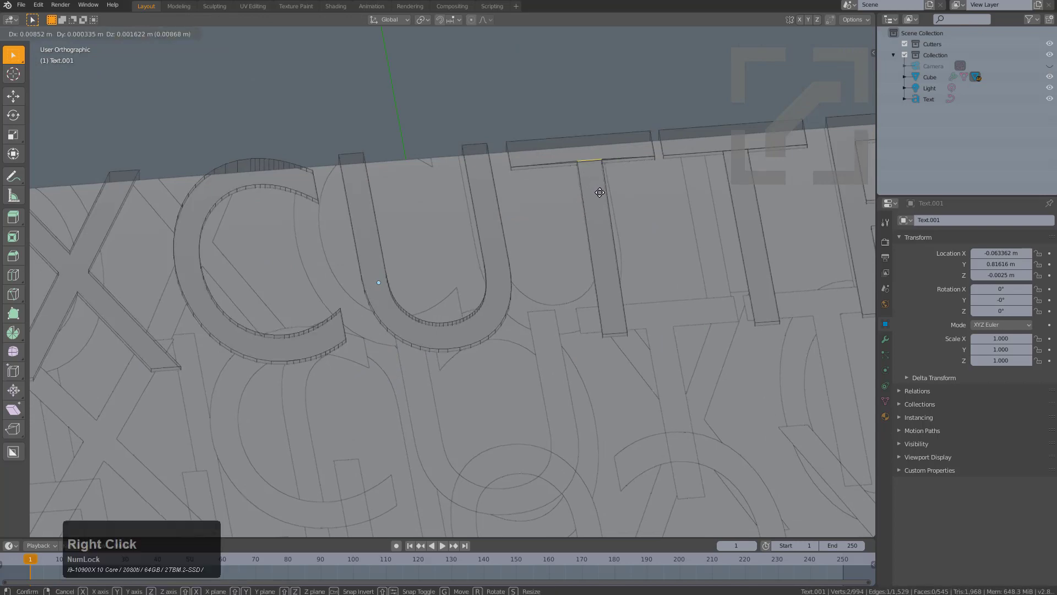
pyautogui.scroll(-3)
pyautogui.scroll(-3)
pyautogui.middleClick(228, 265)
pyautogui.scroll(3)
pyautogui.middleClick(292, 257)
pyautogui.scroll(3)
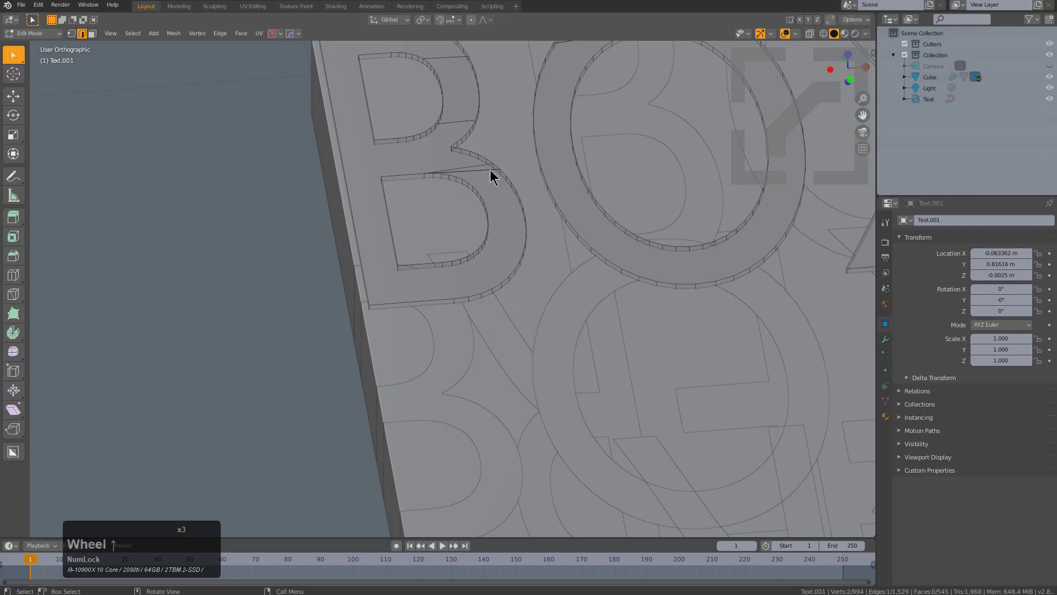
pyautogui.scroll(3)
pyautogui.scroll(-3)
# Orbit around the lettering, leave Edit Mode and return to top view over the standalone text.
pyautogui.middleClick(461, 212)
pyautogui.scroll(3)
pyautogui.scroll(-3)
pyautogui.middleClick(351, 320)
pyautogui.scroll(-3)
pyautogui.middleClick(288, 316)
pyautogui.scroll(-3)
pyautogui.middleClick(566, 243)
pyautogui.press('KP_8')
pyautogui.press('KP_7')
pyautogui.scroll(-3)
pyautogui.middleClick(542, 311)
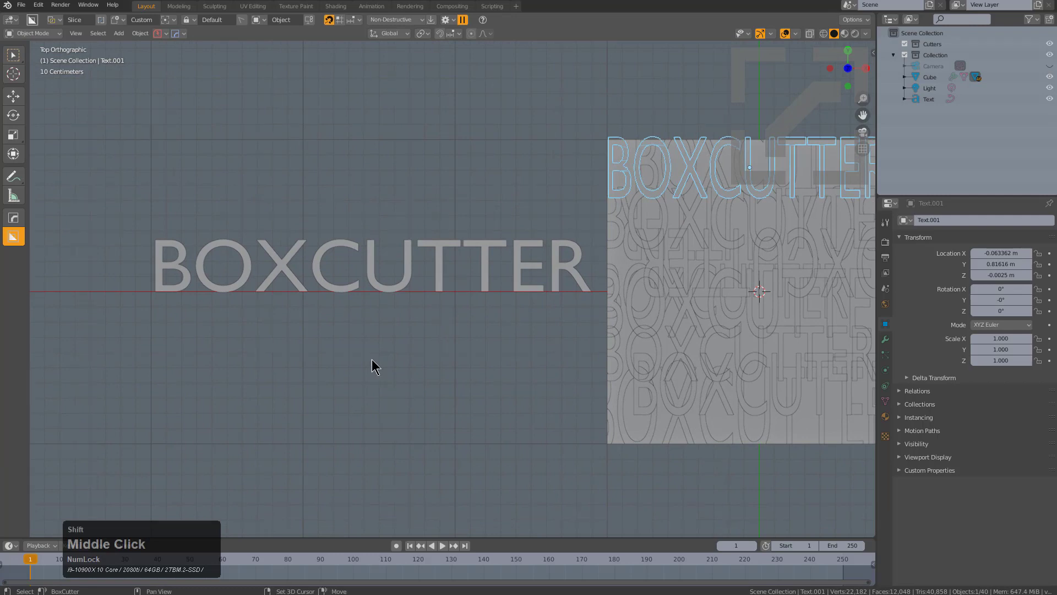
# Place the 3D cursor below the text and add a mesh plane there, resizing it.
pyautogui.rightClick(383, 369)
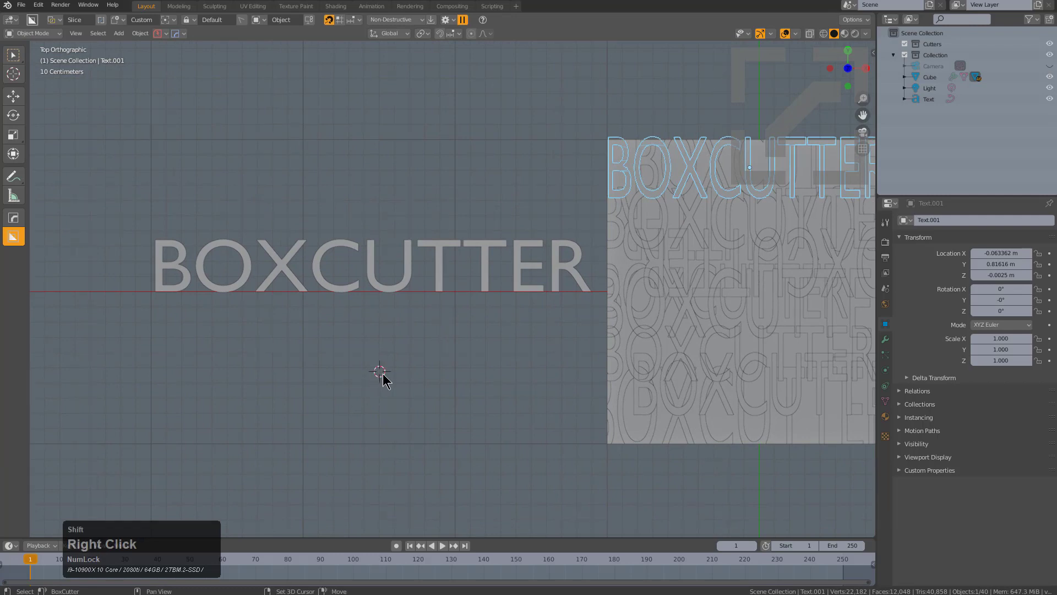
pyautogui.press('shift+a')
pyautogui.click(416, 308)
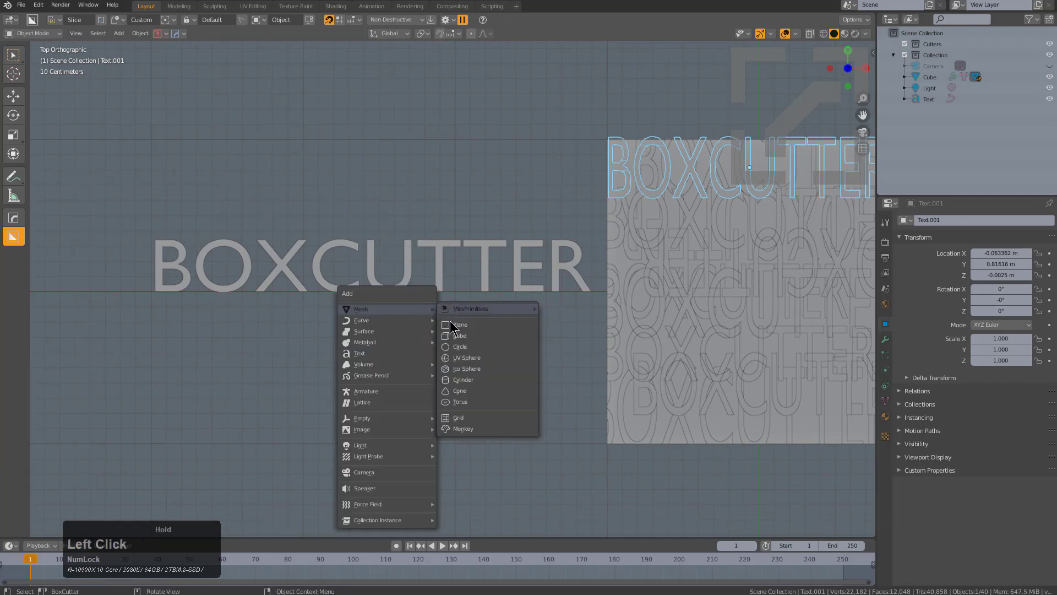
pyautogui.press('s')
pyautogui.click(392, 363)
pyautogui.press('x')
pyautogui.click(383, 365)
# Stretch the plane into a long thin rectangular strip and position it along X.
pyautogui.click(414, 270)
pyautogui.press('shift+d')
pyautogui.press('y')
pyautogui.click(431, 371)
pyautogui.click(452, 321)
pyautogui.press('2')
pyautogui.click(179, 368)
pyautogui.press('g')
pyautogui.press('x')
pyautogui.click(285, 382)
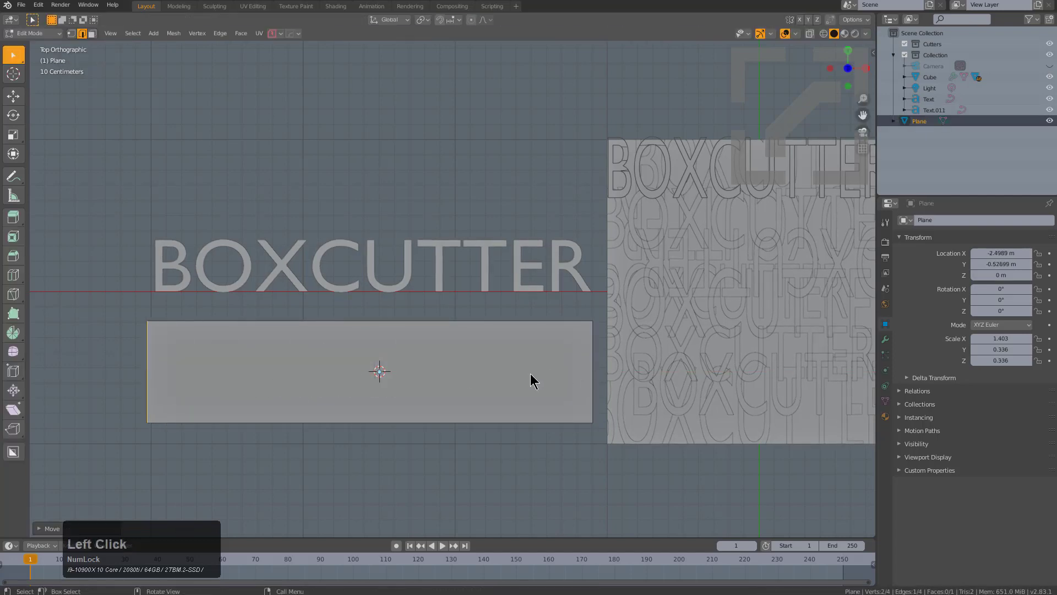
pyautogui.press('alt+z')
# Duplicate the BOXCUTTER text onto the strip and bring up Object > Convert To.
pyautogui.click(447, 366)
pyautogui.scroll(3)
pyautogui.click(180, 32)
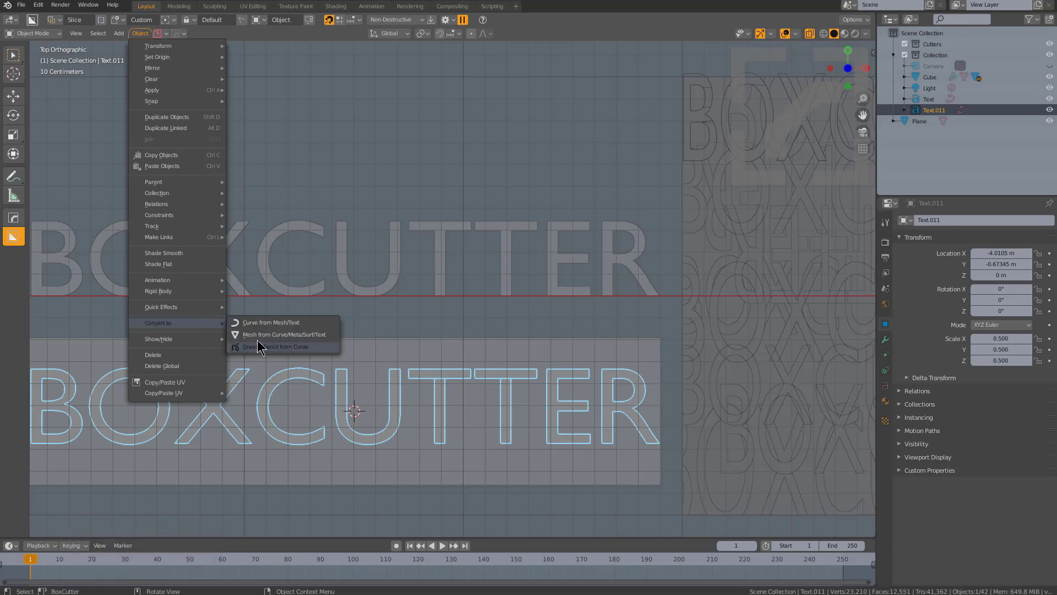
# Convert the text copy to a mesh, then add a vertical loop cut near the plane's left end.
pyautogui.click(264, 321)
pyautogui.middleClick(297, 378)
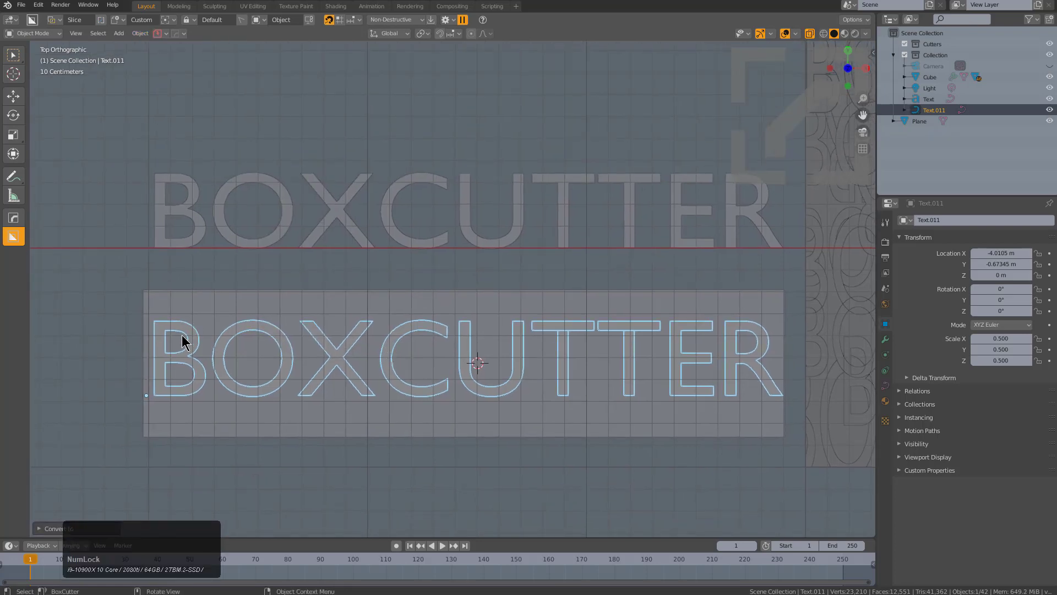
pyautogui.scroll(-3)
pyautogui.scroll(3)
pyautogui.click(491, 299)
pyautogui.middleClick(314, 359)
pyautogui.scroll(3)
pyautogui.press('ctrl+r')
pyautogui.press('ctrl+t')
pyautogui.click(327, 258)
pyautogui.click(793, 239)
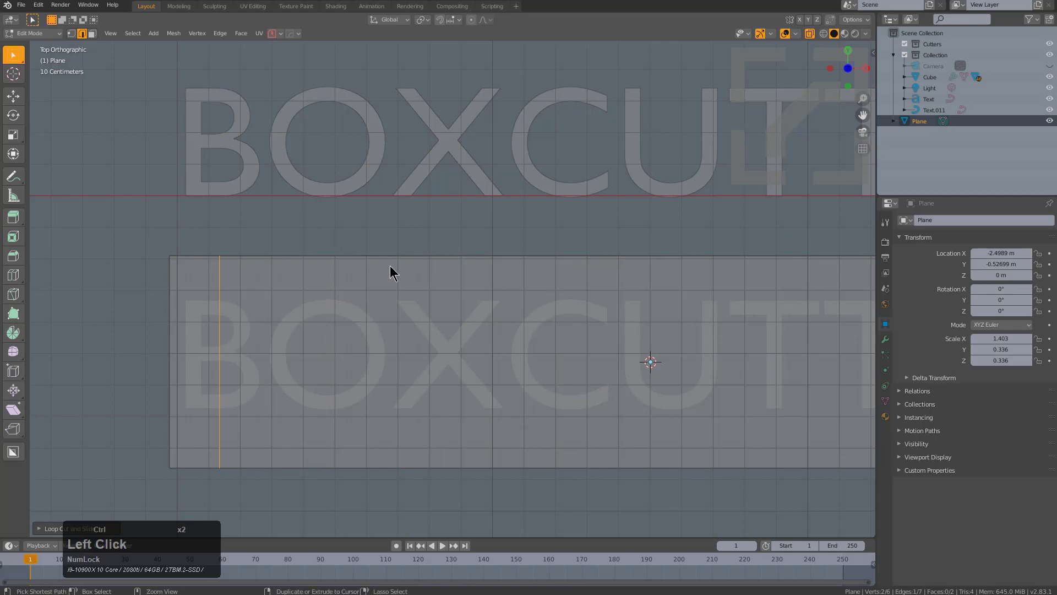
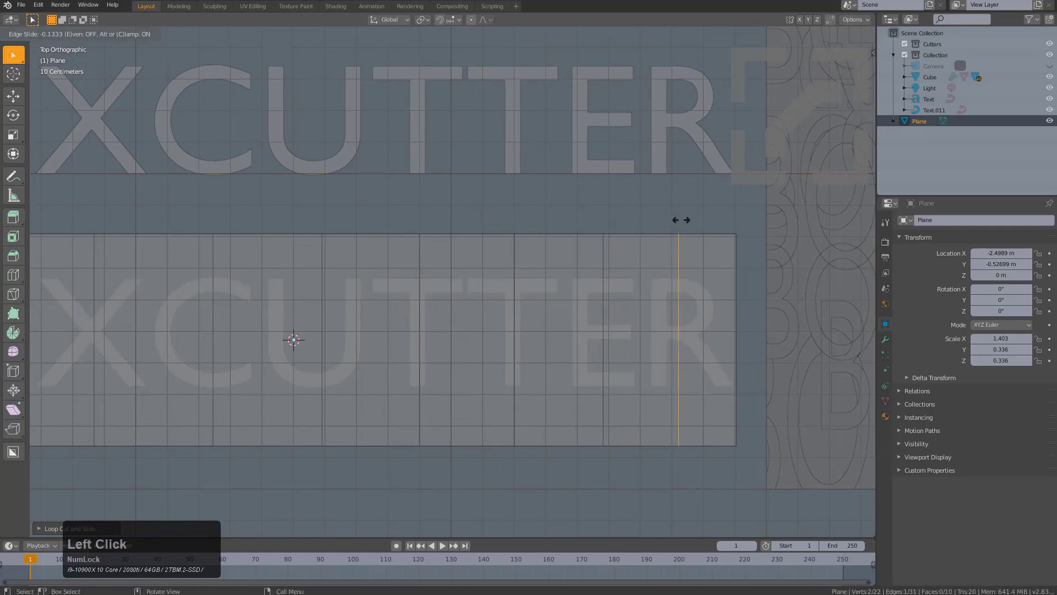
# Add more vertical loop cuts across the plane, sliding them under the letters.
pyautogui.scroll(-3)
pyautogui.middleClick(471, 322)
pyautogui.click(546, 252)
pyautogui.press('g')
pyautogui.press('z')
pyautogui.click(545, 231)
pyautogui.scroll(3)
pyautogui.press('KP_7')
pyautogui.click(498, 246)
pyautogui.scroll(-3)
pyautogui.middleClick(444, 260)
pyautogui.scroll(-3)
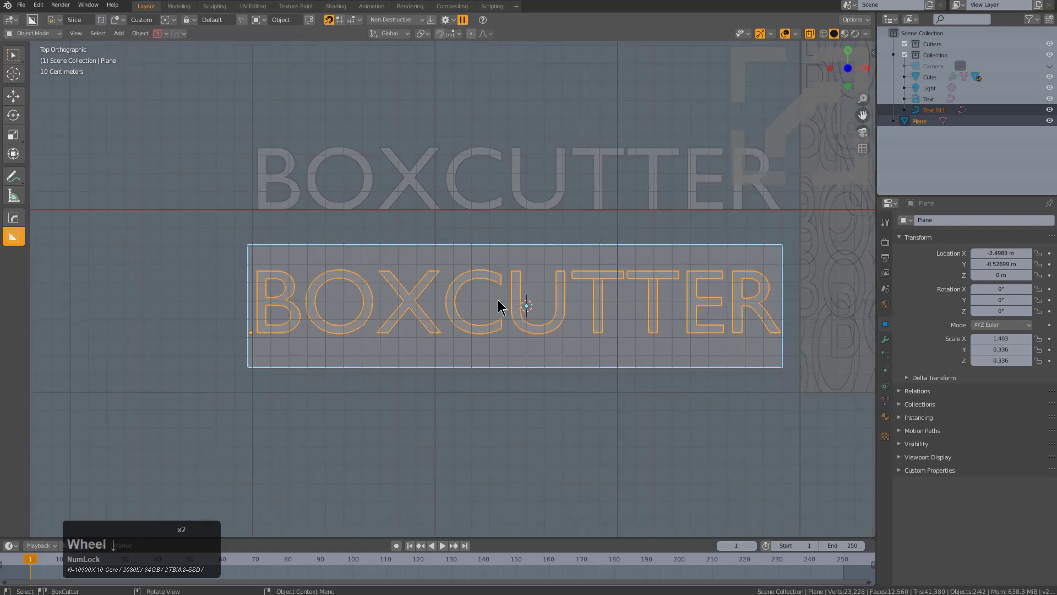
# Knife-boolean the BOXCUTTER text into the plane, carving the letter shapes into its geometry.
pyautogui.click(509, 279)
pyautogui.click(513, 279)
pyautogui.click(525, 253)
pyautogui.press('k')
pyautogui.press('n')
pyautogui.write('KNIFe')
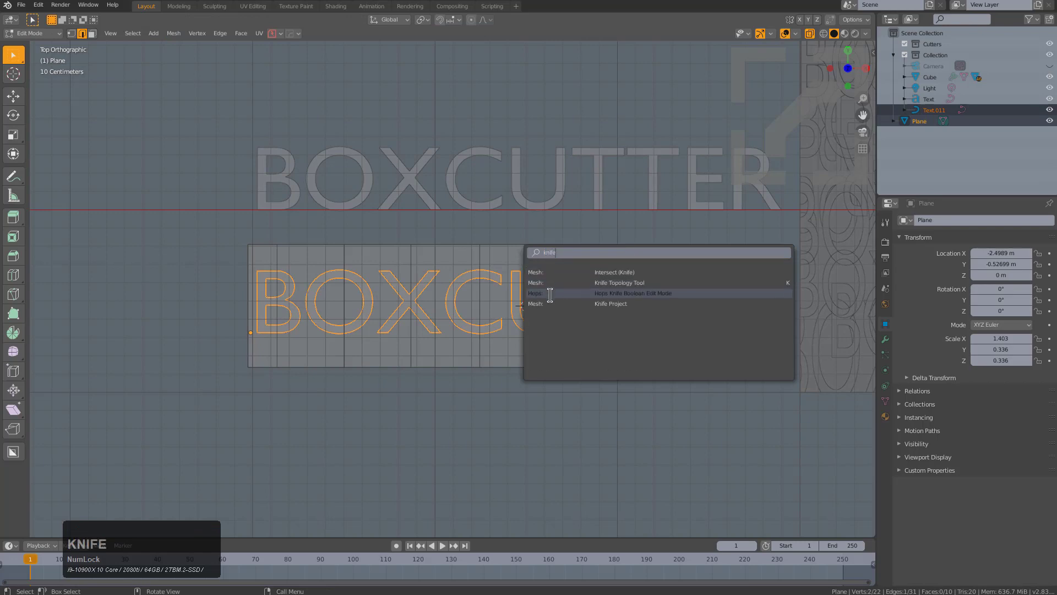
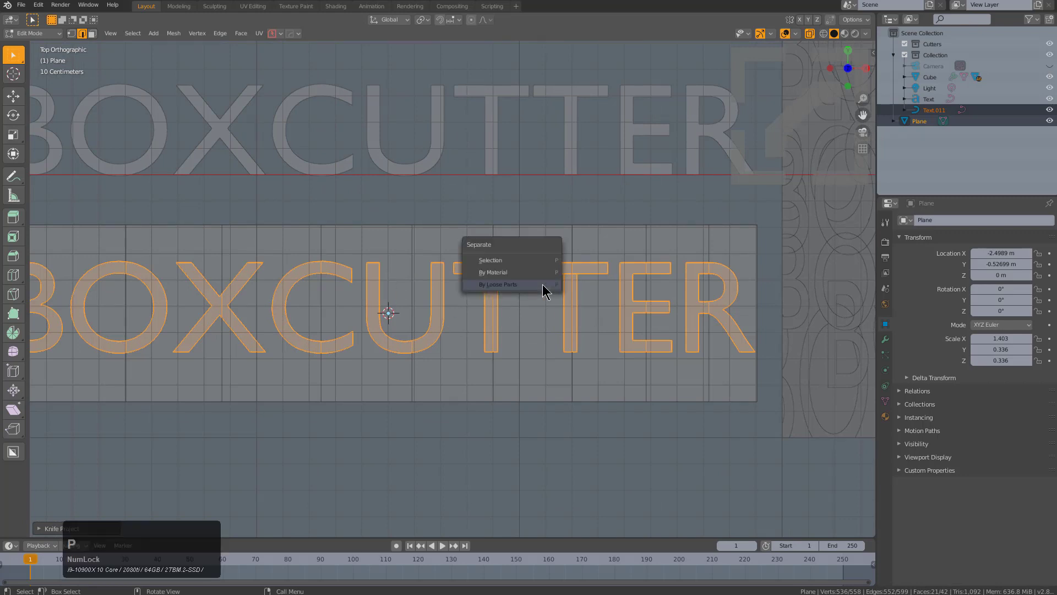
pyautogui.click(543, 254)
# Separate the cut plane into loose parts and delete the unwanted leftover pieces.
pyautogui.scroll(-3)
pyautogui.middleClick(534, 279)
pyautogui.middleClick(551, 213)
pyautogui.press('alt+a')
pyautogui.click(521, 318)
pyautogui.press('x')
pyautogui.click(521, 318)
pyautogui.click(528, 253)
pyautogui.press('x')
pyautogui.click(528, 254)
pyautogui.click(480, 280)
# Inspect the separated lettering and toggle the wireframe display of the objects.
pyautogui.middleClick(486, 301)
pyautogui.scroll(3)
pyautogui.middleClick(438, 317)
pyautogui.scroll(-3)
pyautogui.middleClick(504, 286)
pyautogui.press('alt+v')
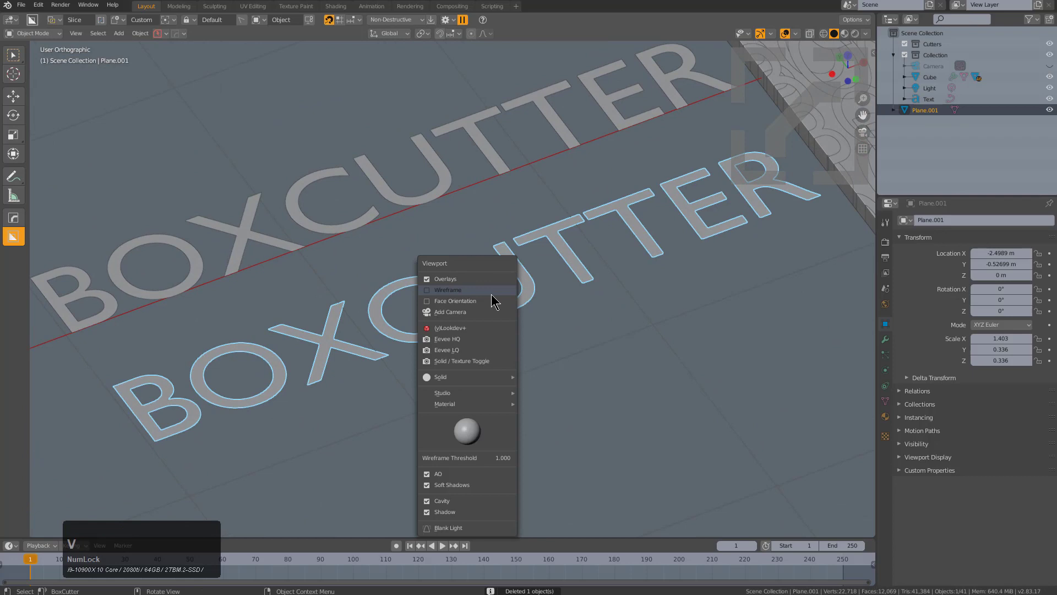
pyautogui.click(494, 292)
pyautogui.middleClick(491, 299)
# Look over the text rows and the lettered slab, then bring up the Add menu with Shift+A.
pyautogui.press('alt+a')
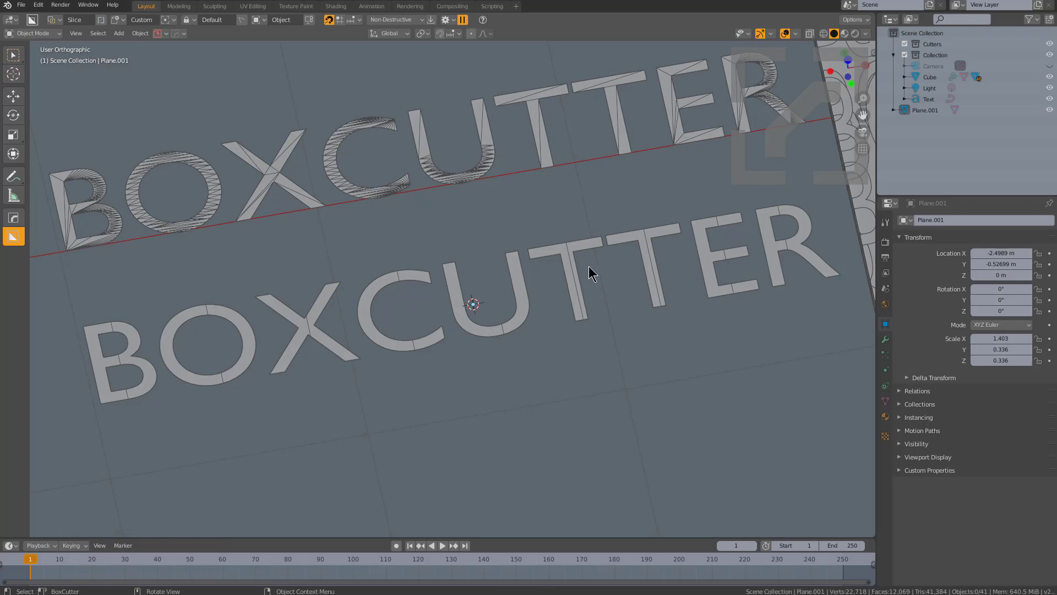
pyautogui.press('shift+Num_Lock')
pyautogui.middleClick(662, 261)
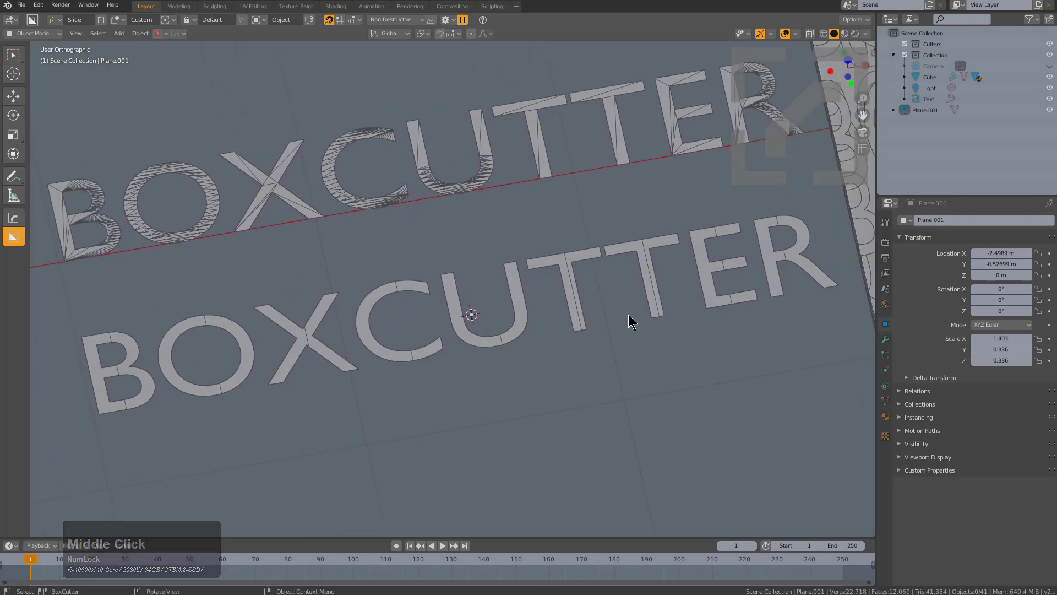
pyautogui.middleClick(679, 307)
pyautogui.scroll(-3)
pyautogui.middleClick(696, 312)
pyautogui.scroll(-3)
pyautogui.middleClick(532, 351)
pyautogui.middleClick(479, 352)
pyautogui.scroll(-3)
pyautogui.press('shift+a')
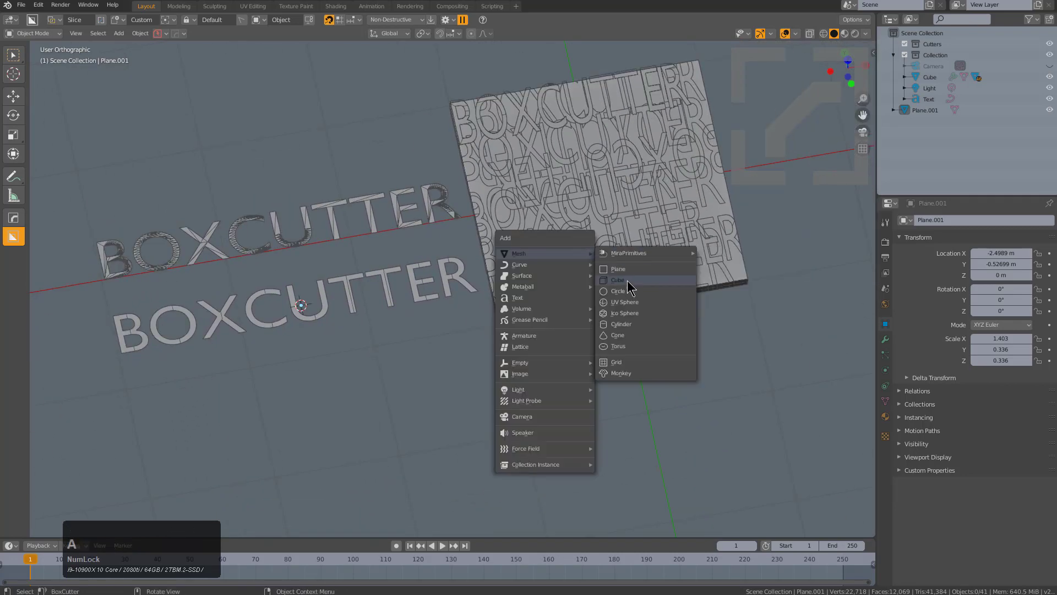
# Add a cube and scale it down on the Z axis into a thin square slab.
pyautogui.click(630, 278)
pyautogui.press('s')
pyautogui.press('z')
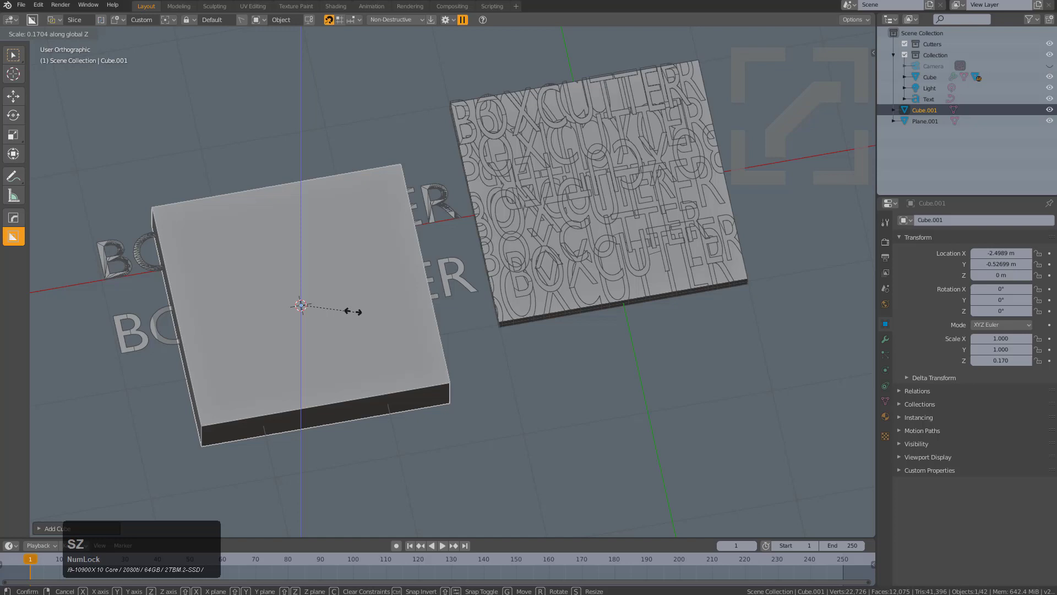
pyautogui.click(335, 308)
# From top view, move the slab so it sits below the BOXCUTTER text.
pyautogui.press('KP_7')
pyautogui.press('g')
pyautogui.click(413, 467)
pyautogui.middleClick(408, 379)
pyautogui.scroll(3)
pyautogui.press('g')
pyautogui.click(499, 341)
# Select the plain BOXCUTTER text and the new slab so the text can be used as the cutter.
pyautogui.click(425, 160)
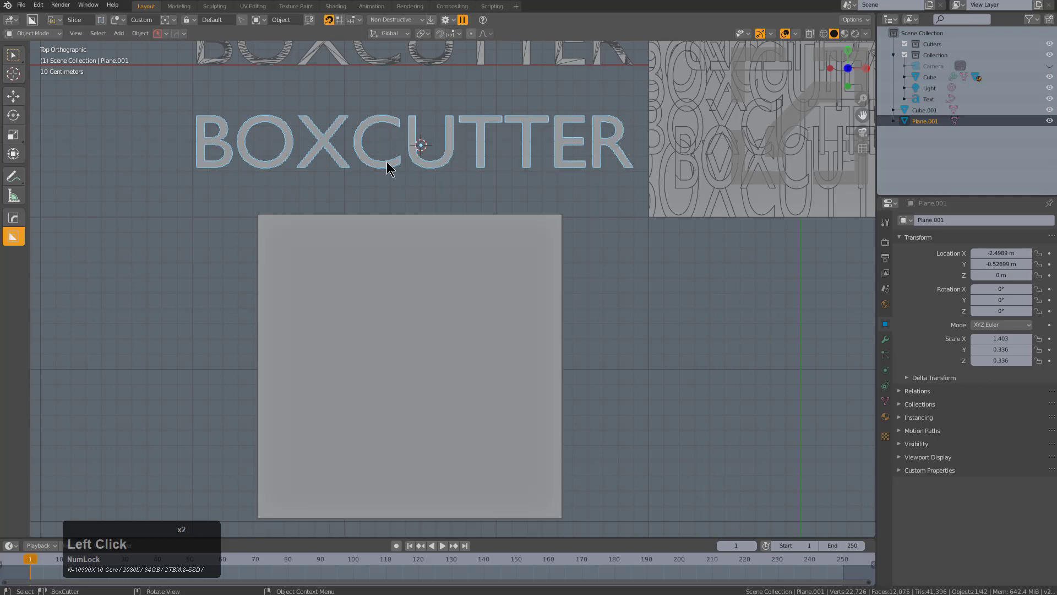
pyautogui.click(290, 213)
pyautogui.click(341, 302)
pyautogui.click(258, 208)
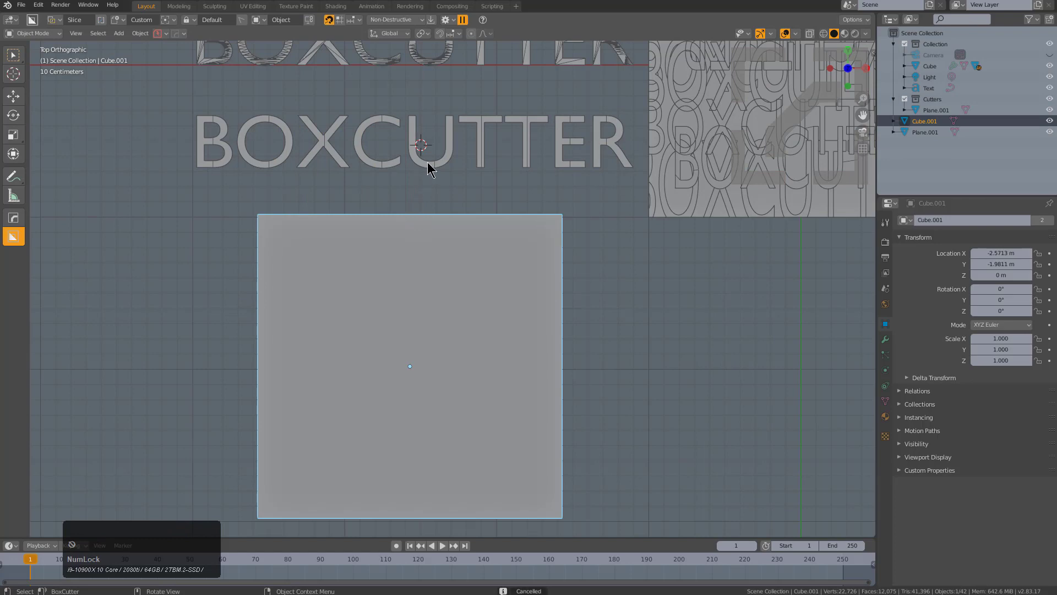
pyautogui.click(430, 159)
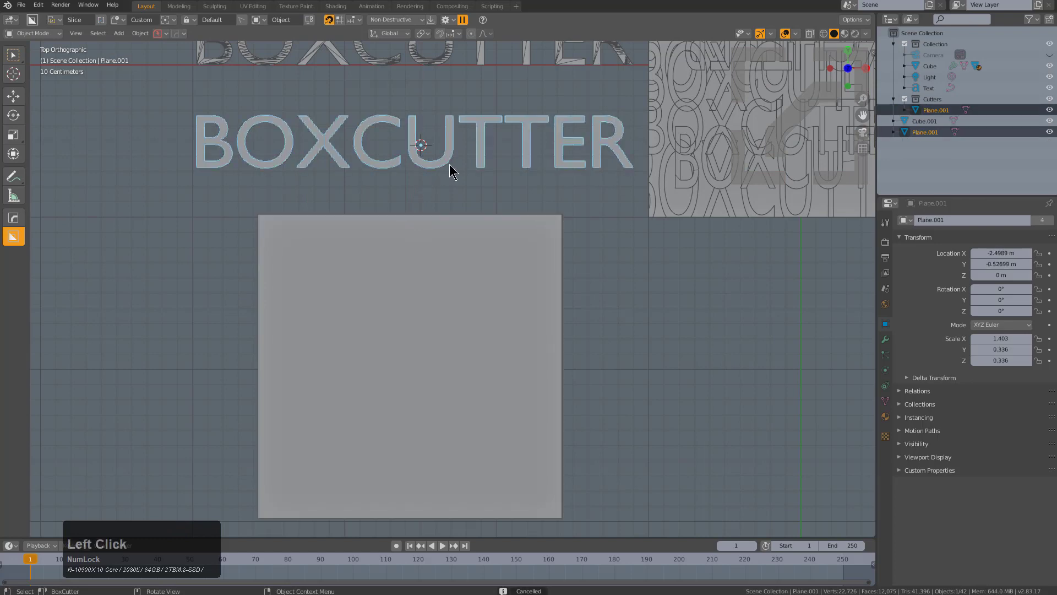
pyautogui.press('ctrl+a')
pyautogui.click(452, 162)
# Cut BOXCUTTER rows into the slab from its top edge down to its bottom edge.
pyautogui.click(309, 234)
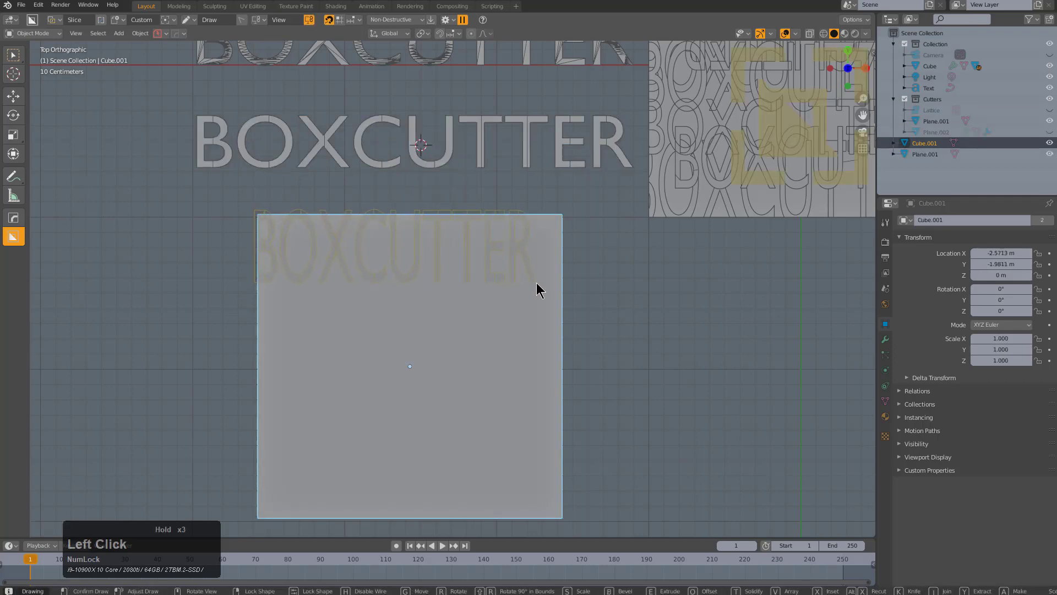
pyautogui.doubleClick(540, 281)
pyautogui.click(362, 308)
pyautogui.click(252, 291)
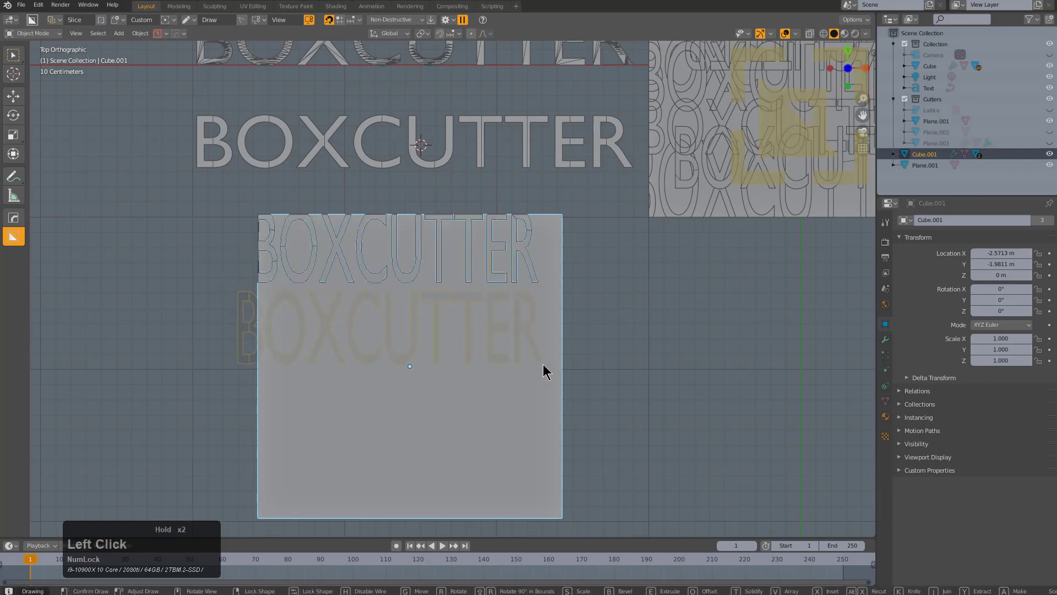
pyautogui.doubleClick(546, 362)
pyautogui.middleClick(474, 328)
pyautogui.click(431, 336)
pyautogui.click(275, 301)
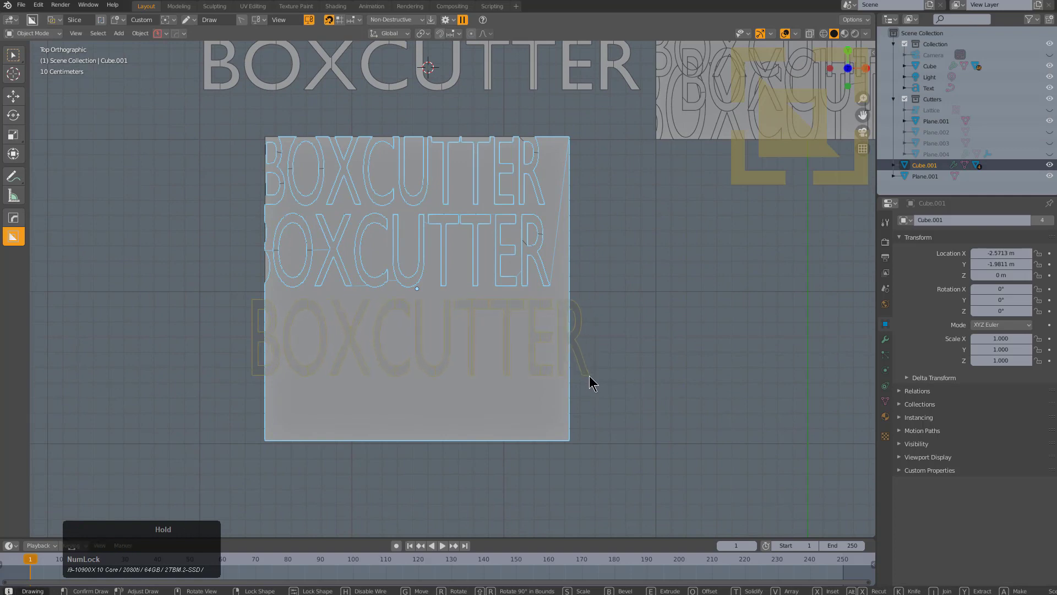
pyautogui.click(459, 402)
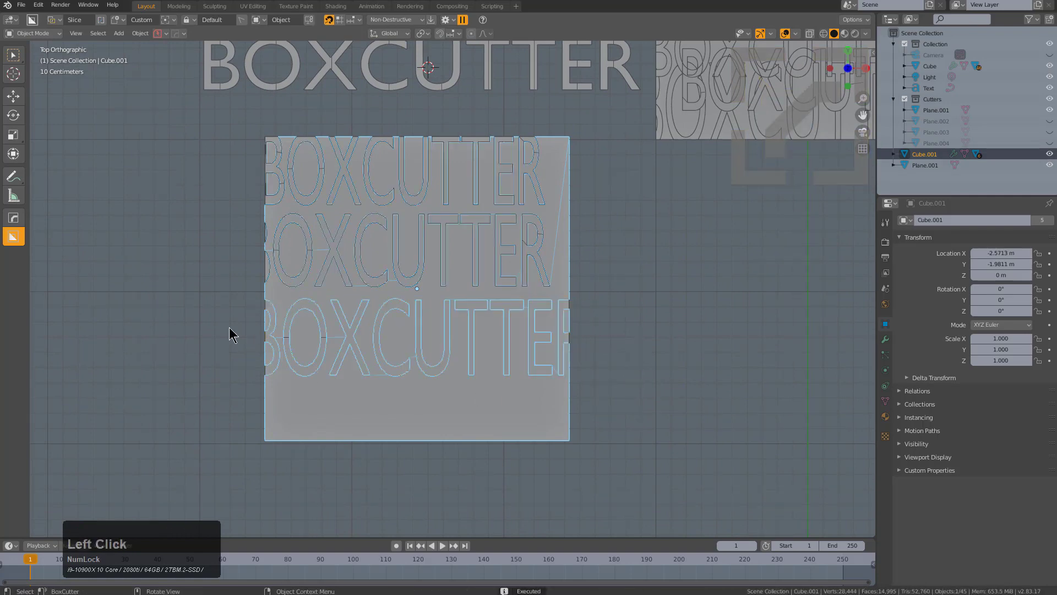
pyautogui.click(264, 343)
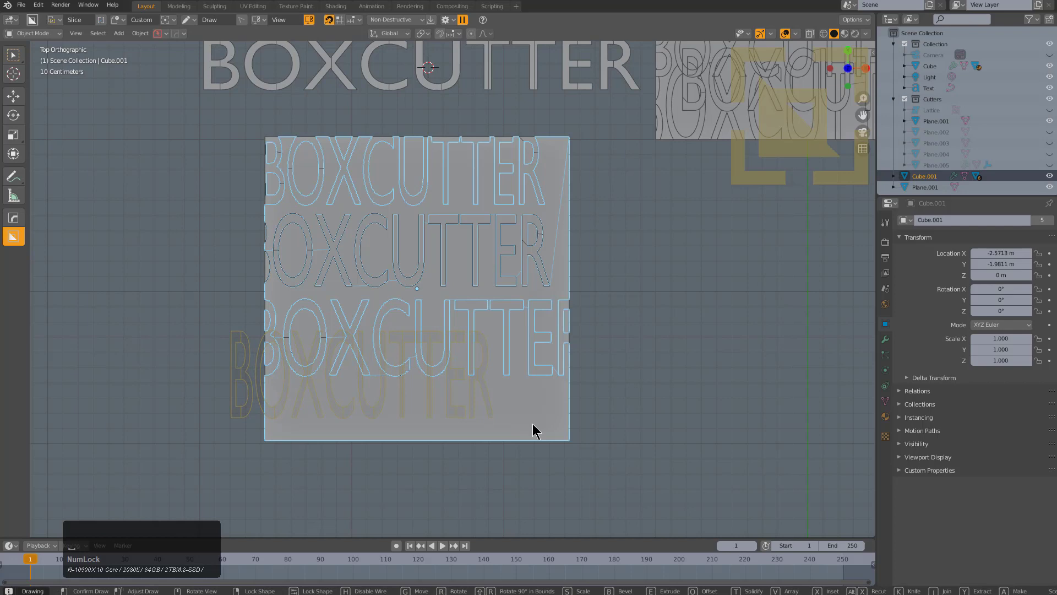
pyautogui.click(558, 429)
pyautogui.click(559, 450)
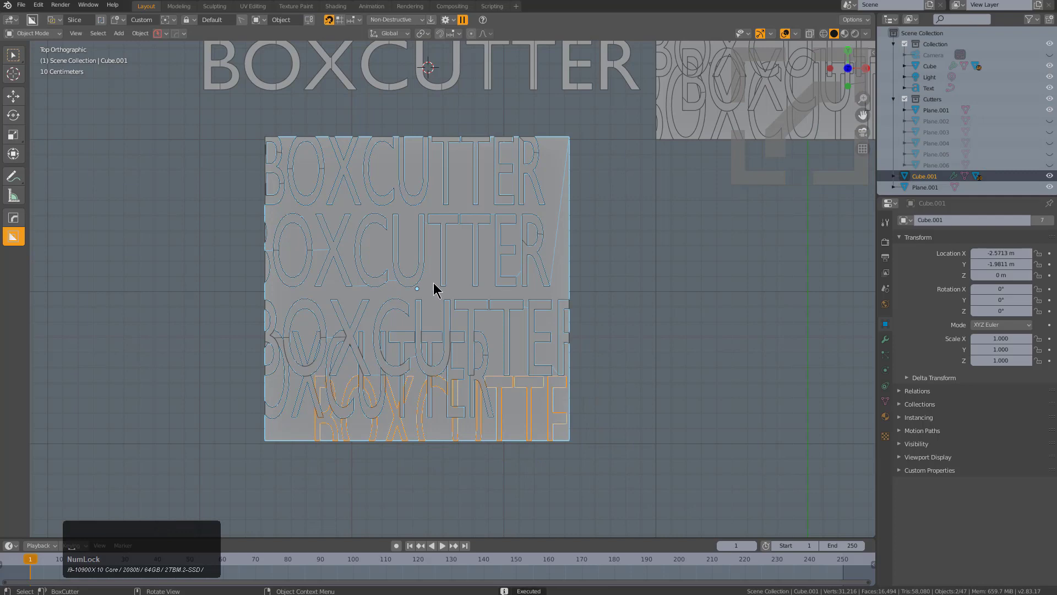
# Stamp further overlapping BOXCUTTER cuts until the slab is densely covered, drawing one more across its middle.
pyautogui.click(430, 285)
pyautogui.click(603, 214)
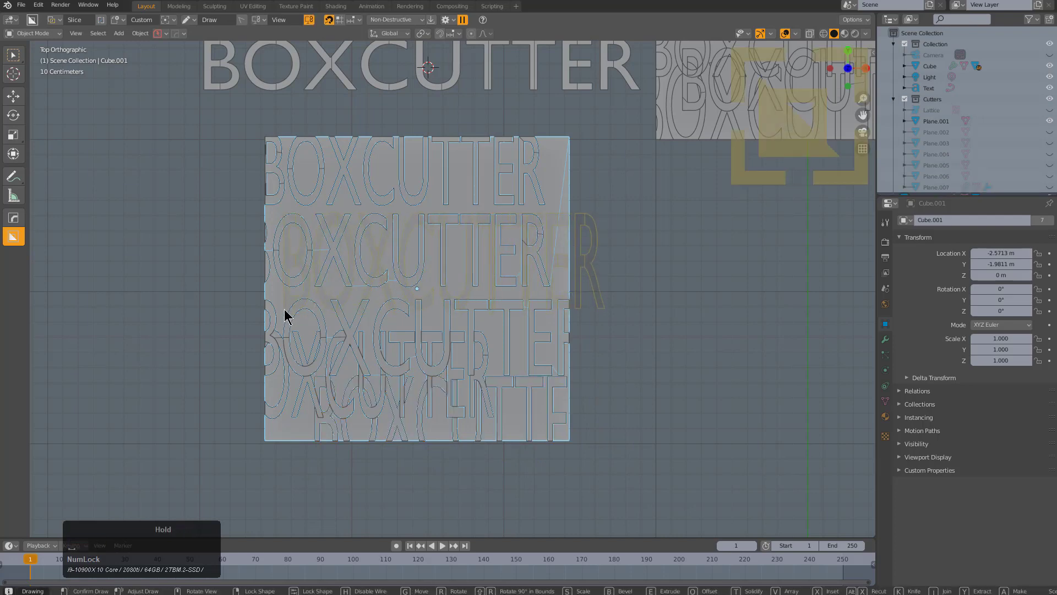
pyautogui.press('alt+a')
pyautogui.click(381, 174)
pyautogui.click(311, 126)
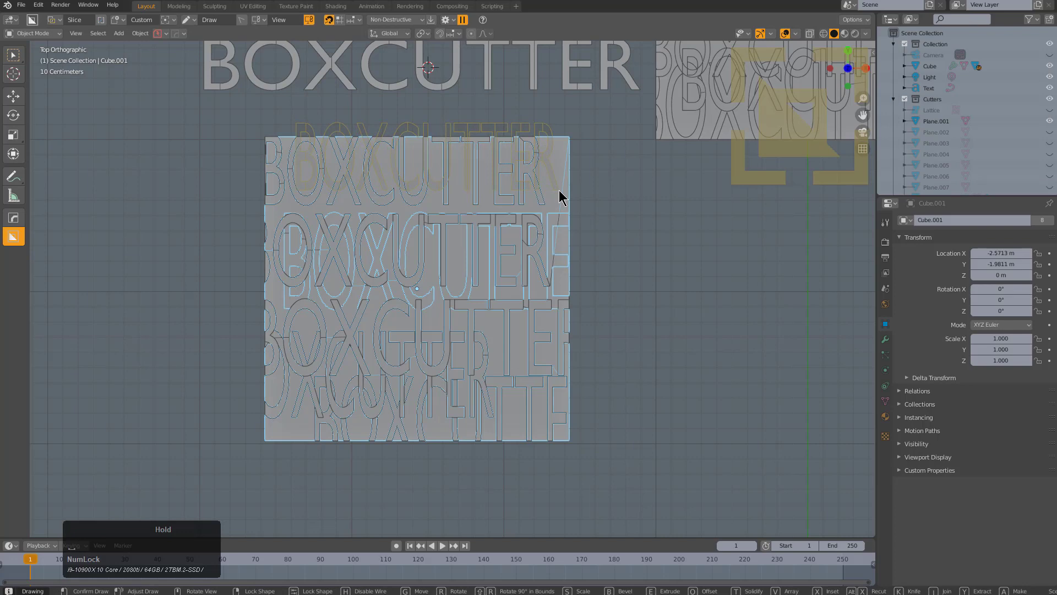
pyautogui.press('alt+a')
pyautogui.click(555, 198)
pyautogui.click(584, 182)
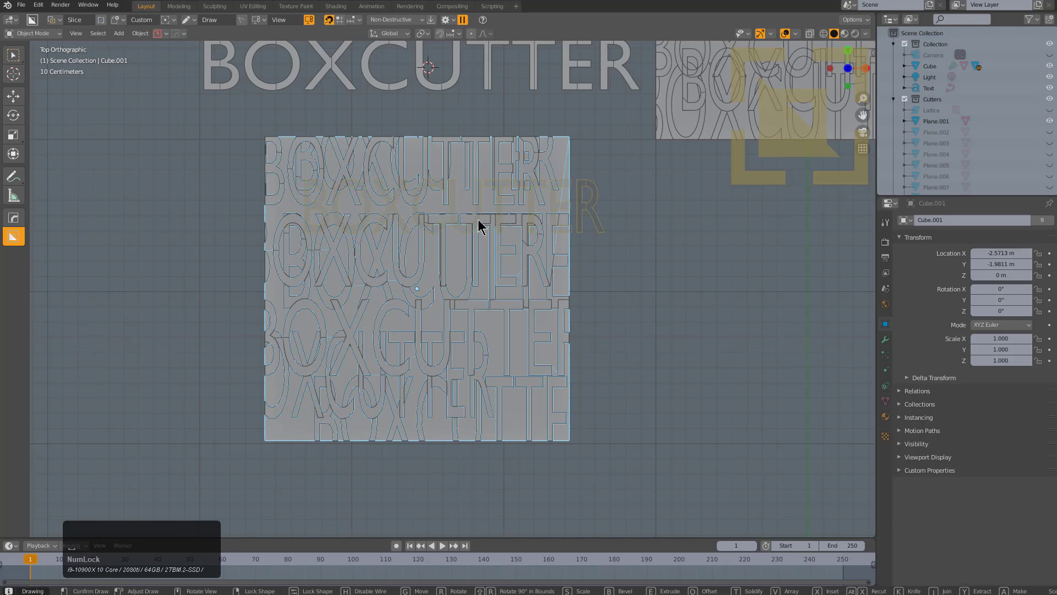
pyautogui.press('alt+a')
pyautogui.middleClick(453, 299)
pyautogui.click(456, 257)
pyautogui.press('KP_7')
pyautogui.press('alt+a')
pyautogui.click(456, 258)
pyautogui.moveTo(472, 375); pyautogui.dragTo(509, 450)
pyautogui.moveTo(509, 450); pyautogui.dragTo(598, 380)
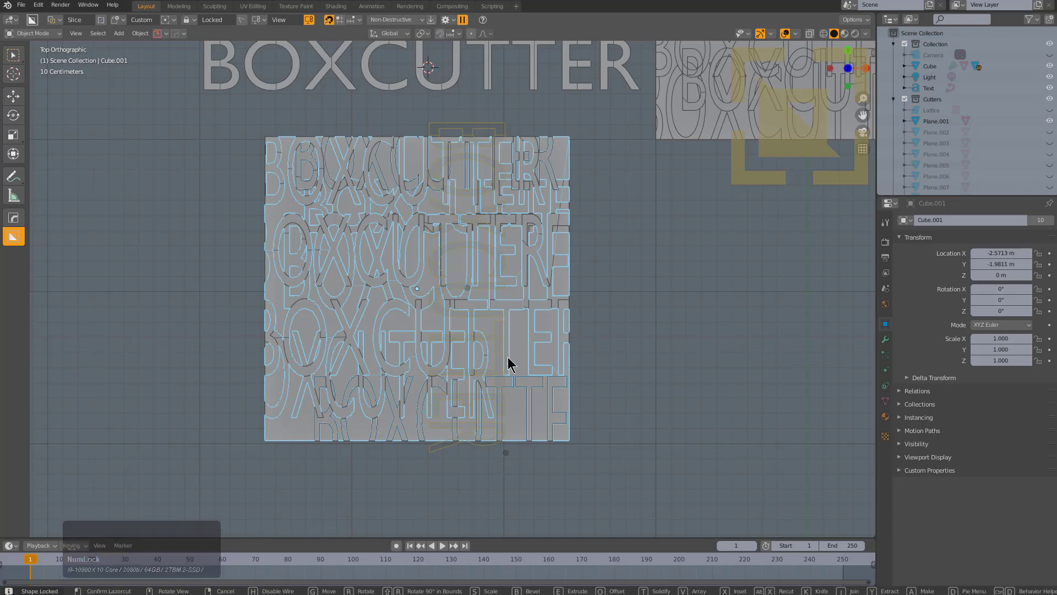
# Orbit around the covered slab and over to the cut BOXCUTTER text rows.
pyautogui.middleClick(498, 314)
pyautogui.press('alt+a')
pyautogui.middleClick(489, 290)
pyautogui.scroll(-3)
pyautogui.middleClick(456, 210)
pyautogui.scroll(-3)
pyautogui.middleClick(464, 292)
pyautogui.middleClick(509, 265)
pyautogui.scroll(-3)
pyautogui.middleClick(467, 270)
pyautogui.scroll(-3)
pyautogui.scroll(3)
pyautogui.middleClick(321, 249)
pyautogui.middleClick(310, 242)
pyautogui.scroll(-3)
pyautogui.click(362, 232)
pyautogui.middleClick(377, 228)
pyautogui.middleClick(431, 218)
# Duplicate the newest cut text row along Y and convert it with Visual Geometry to Mesh.
pyautogui.press('shift+d')
pyautogui.press('y')
pyautogui.click(414, 210)
pyautogui.middleClick(374, 229)
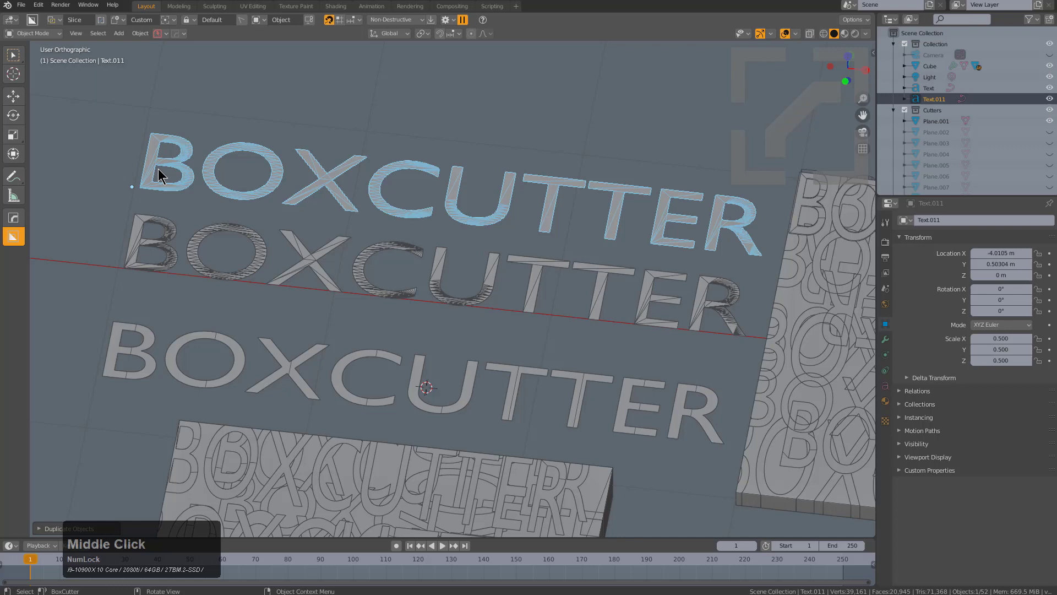
pyautogui.press('ctrl+a')
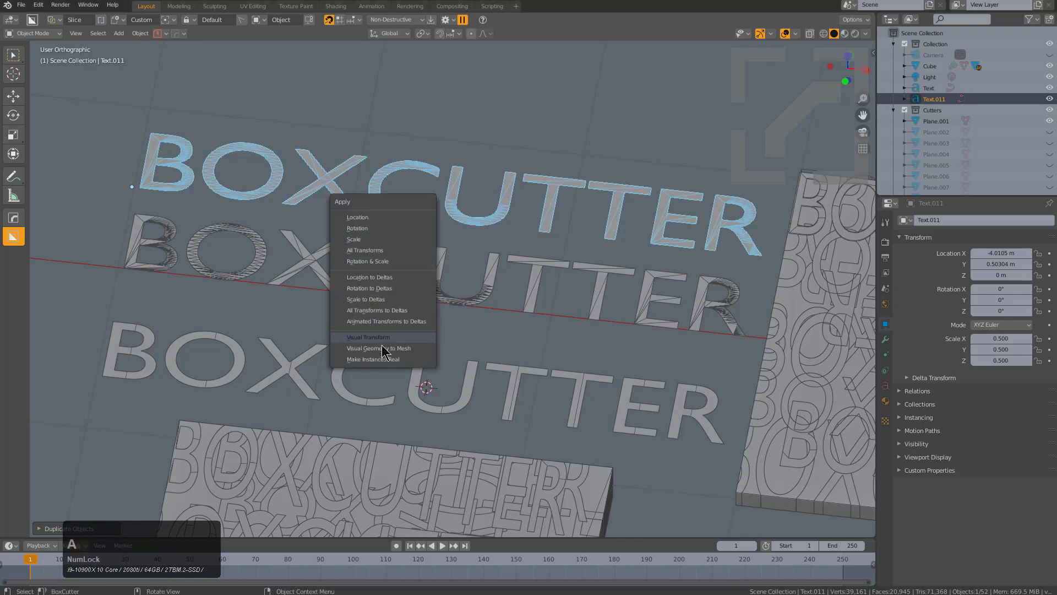
pyautogui.click(385, 348)
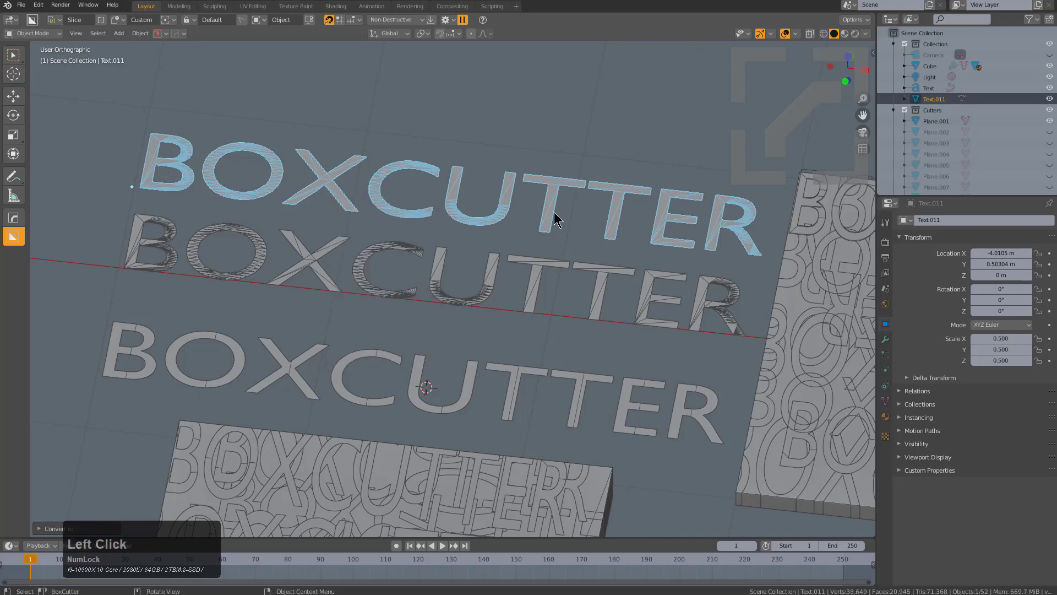
# Run HOps Clean Mesh on the converted row, then select the plain BOXCUTTER cutter text.
pyautogui.press('q')
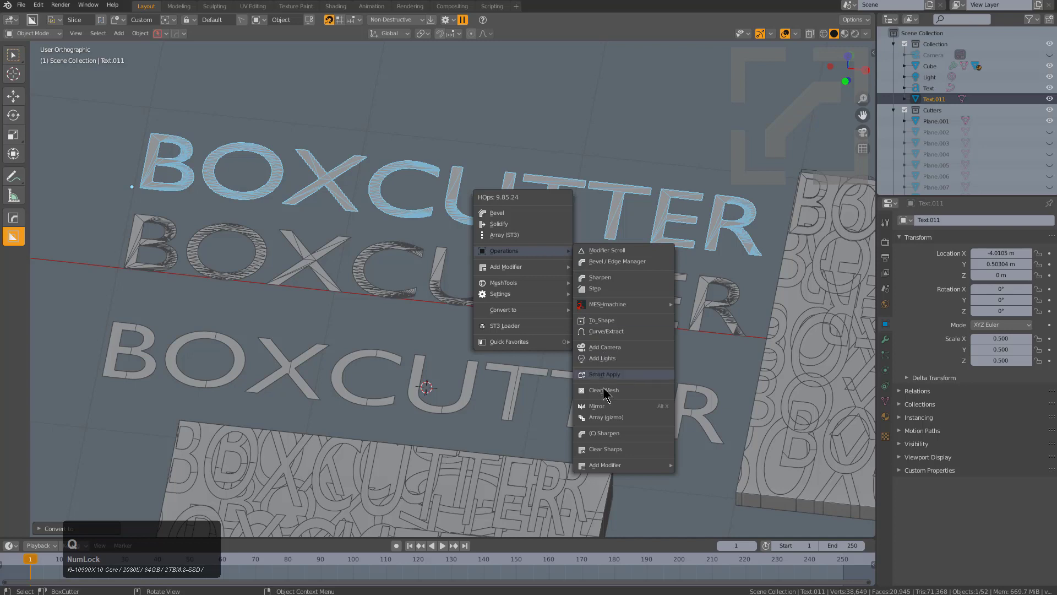
pyautogui.click(607, 391)
pyautogui.middleClick(374, 236)
pyautogui.press('alt+a')
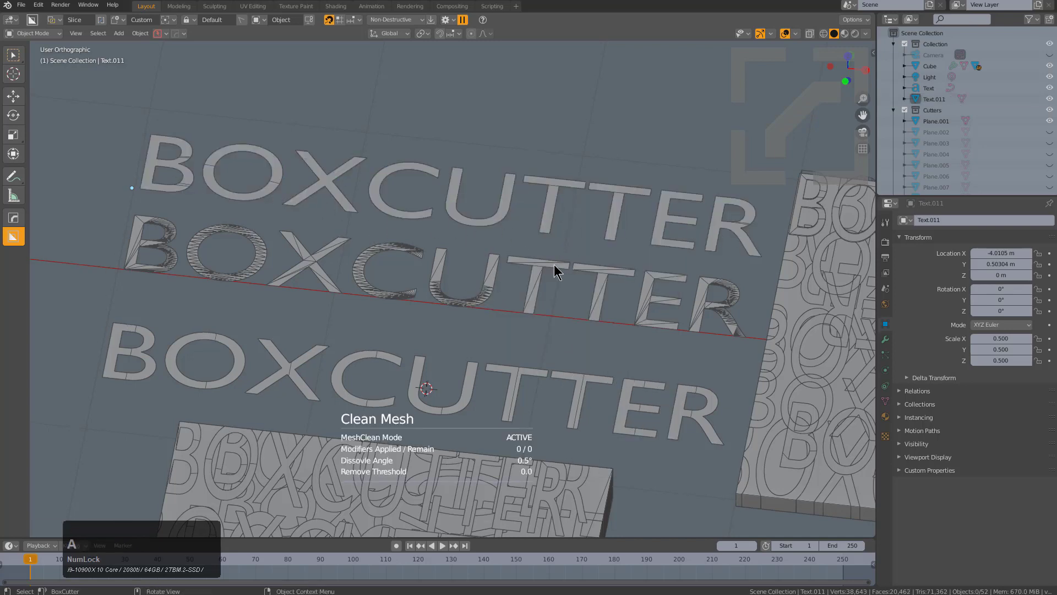
pyautogui.click(287, 366)
# Move the plain BOXCUTTER text along Y so it sits above the cleaned text row.
pyautogui.press('g')
pyautogui.press('y')
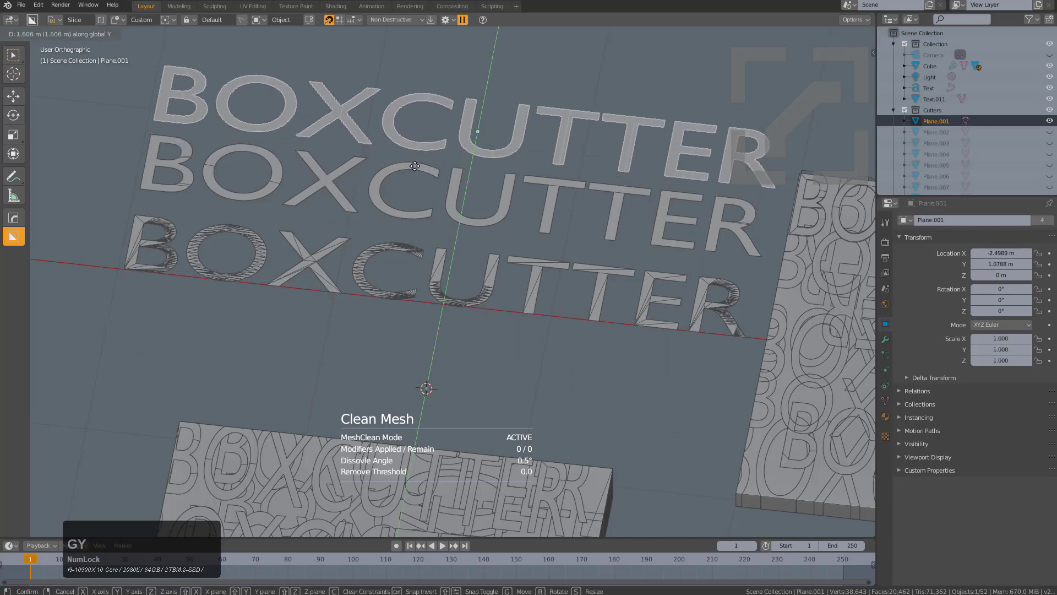
pyautogui.click(420, 164)
pyautogui.scroll(3)
pyautogui.middleClick(429, 238)
pyautogui.press('alt+a')
pyautogui.middleClick(357, 270)
pyautogui.scroll(-3)
pyautogui.middleClick(315, 287)
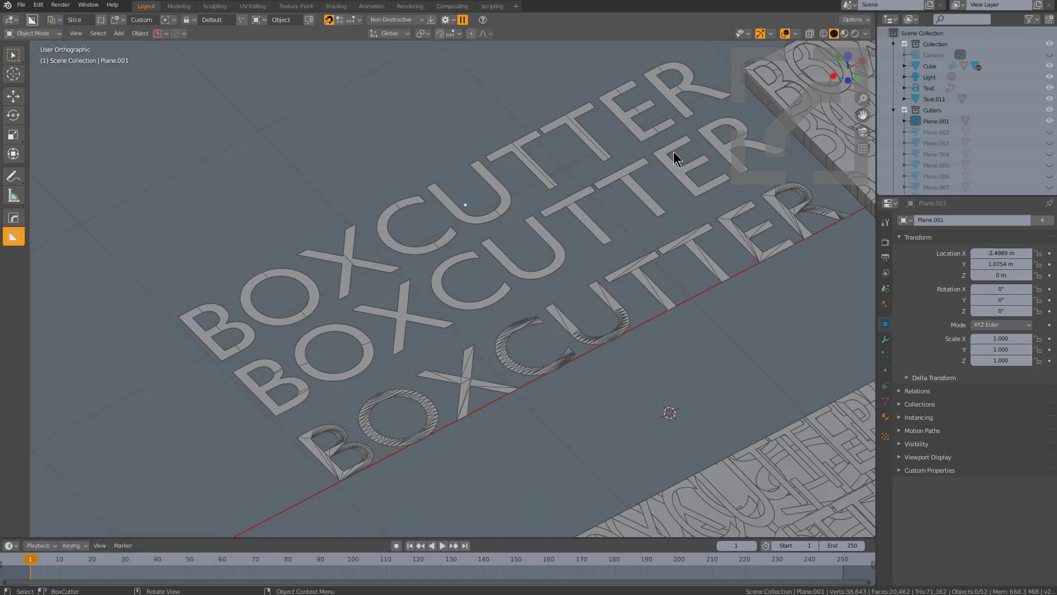
pyautogui.middleClick(611, 237)
pyautogui.scroll(3)
pyautogui.middleClick(633, 207)
# In edge select mode, try dragging the edge where a T's bar meets its stem, cancelling each move.
pyautogui.click(413, 201)
pyautogui.scroll(3)
pyautogui.press('2')
pyautogui.click(401, 123)
pyautogui.press('g')
pyautogui.rightClick(425, 157)
pyautogui.click(396, 122)
pyautogui.press('g')
pyautogui.rightClick(391, 99)
pyautogui.press('alt+z')
pyautogui.click(396, 126)
pyautogui.press('g')
pyautogui.rightClick(384, 101)
# Orbit and zoom in to look closely at the cleaned letters.
pyautogui.scroll(-3)
pyautogui.middleClick(515, 265)
pyautogui.scroll(3)
pyautogui.scroll(3)
pyautogui.middleClick(260, 282)
pyautogui.click(371, 199)
pyautogui.click(357, 192)
pyautogui.press('g')
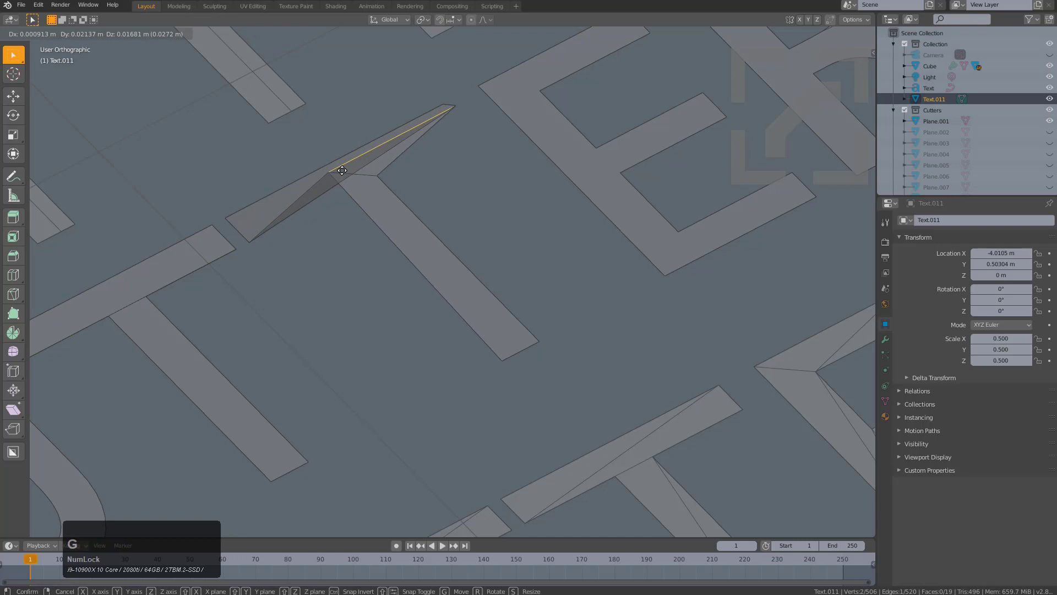
pyautogui.rightClick(335, 183)
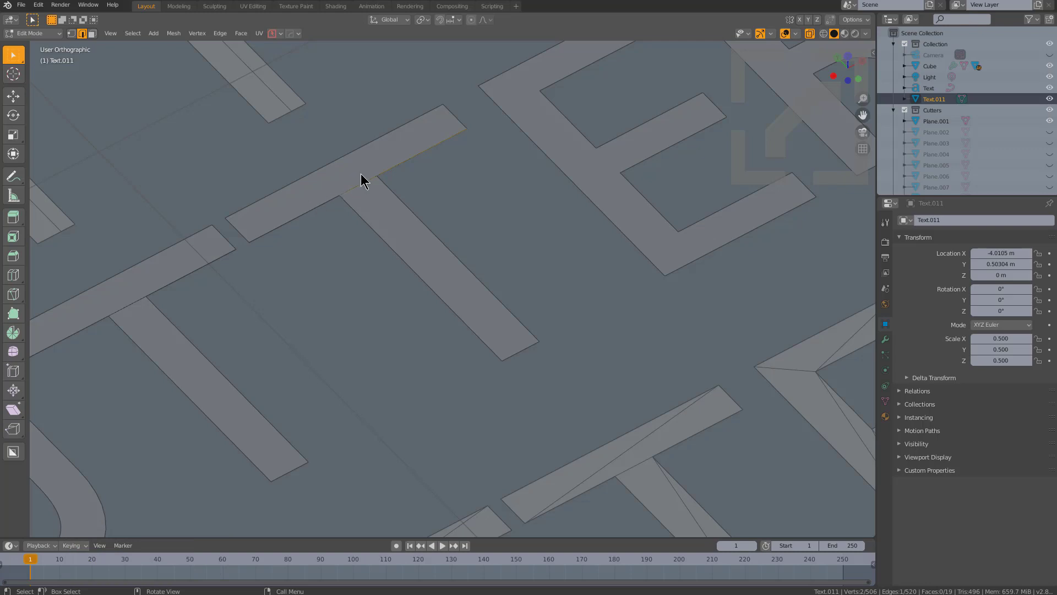
pyautogui.scroll(-3)
pyautogui.scroll(3)
pyautogui.press('alt+a')
pyautogui.click(370, 207)
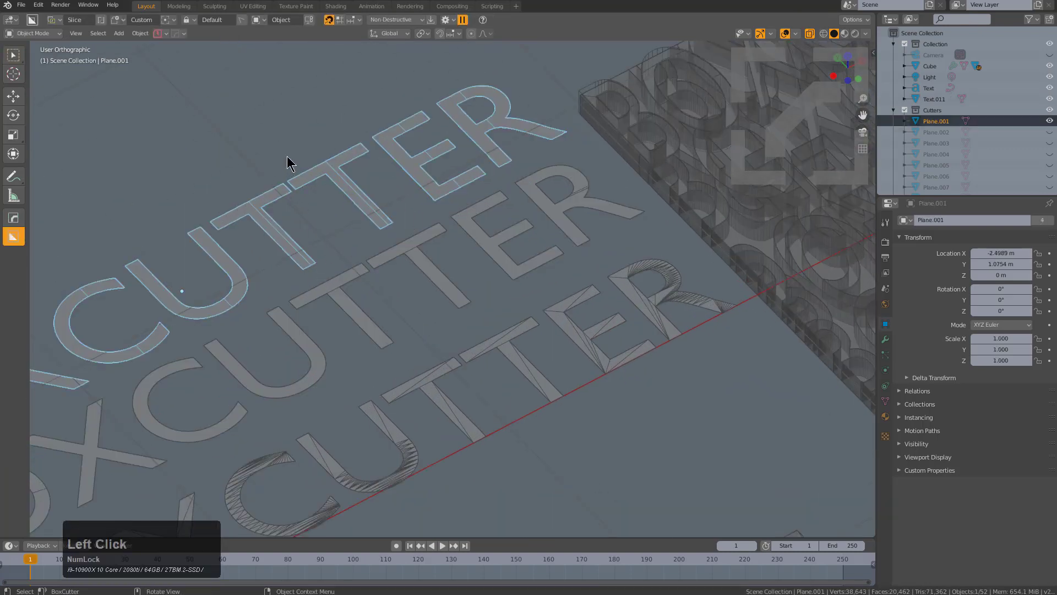
pyautogui.scroll(-3)
pyautogui.middleClick(564, 244)
pyautogui.scroll(-3)
pyautogui.press('alt+z')
pyautogui.middleClick(535, 309)
pyautogui.middleClick(487, 284)
pyautogui.scroll(3)
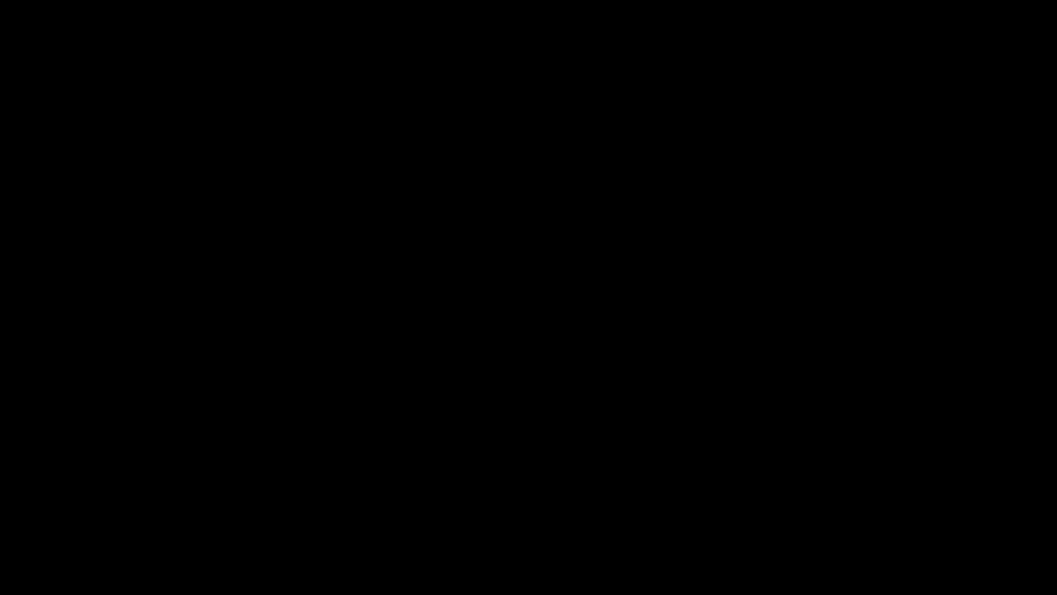